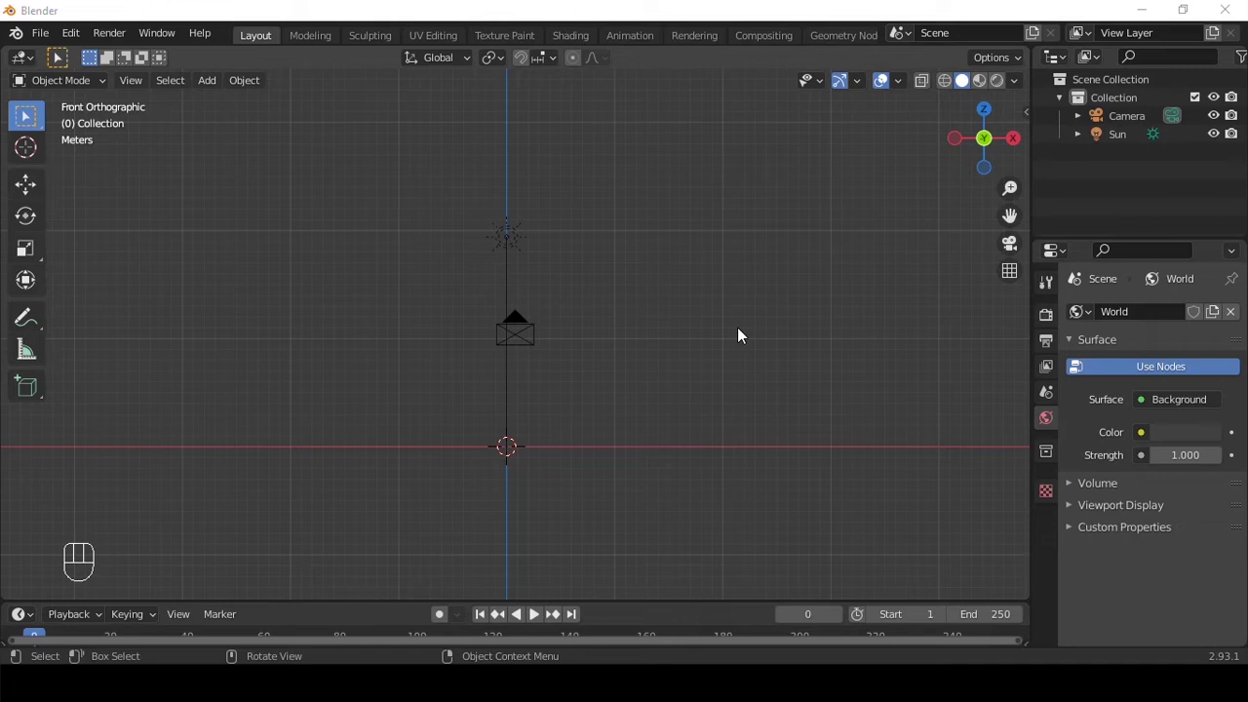
# Box-select the camera and sun and hide them from the viewport.
pyautogui.moveTo(556, 334); pyautogui.dragTo(716, 398)
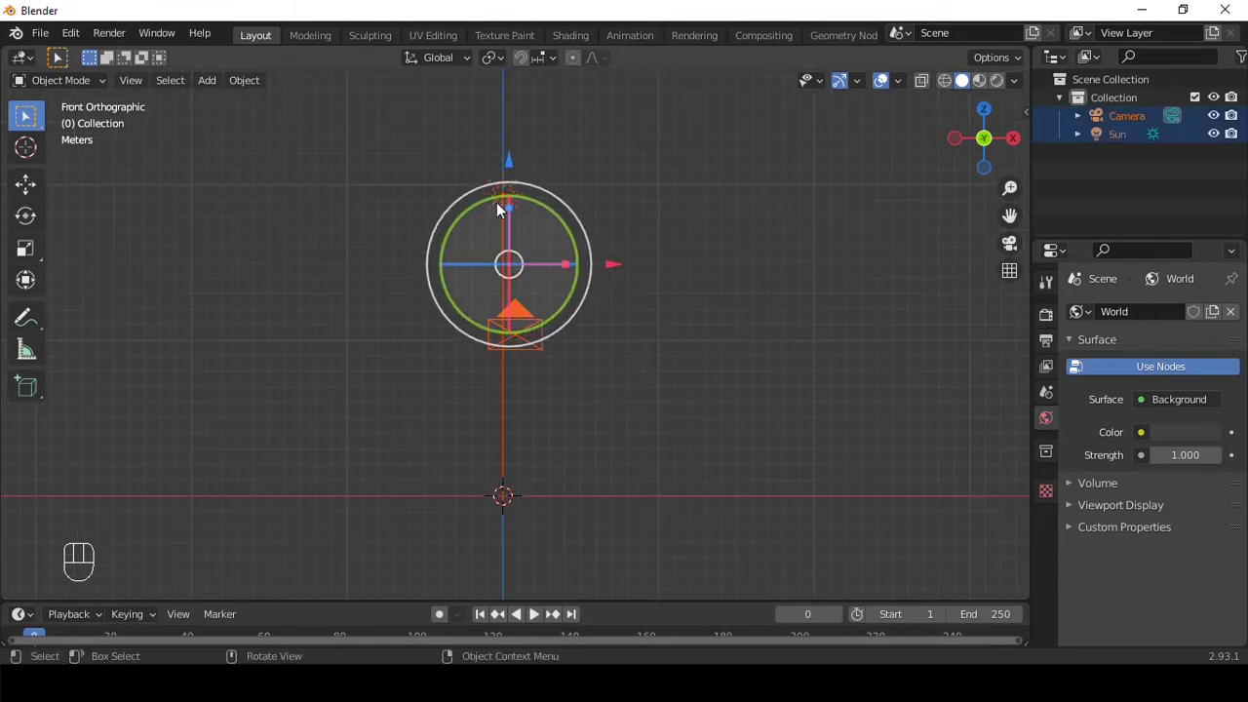
pyautogui.click(880, 321)
pyautogui.click(551, 325)
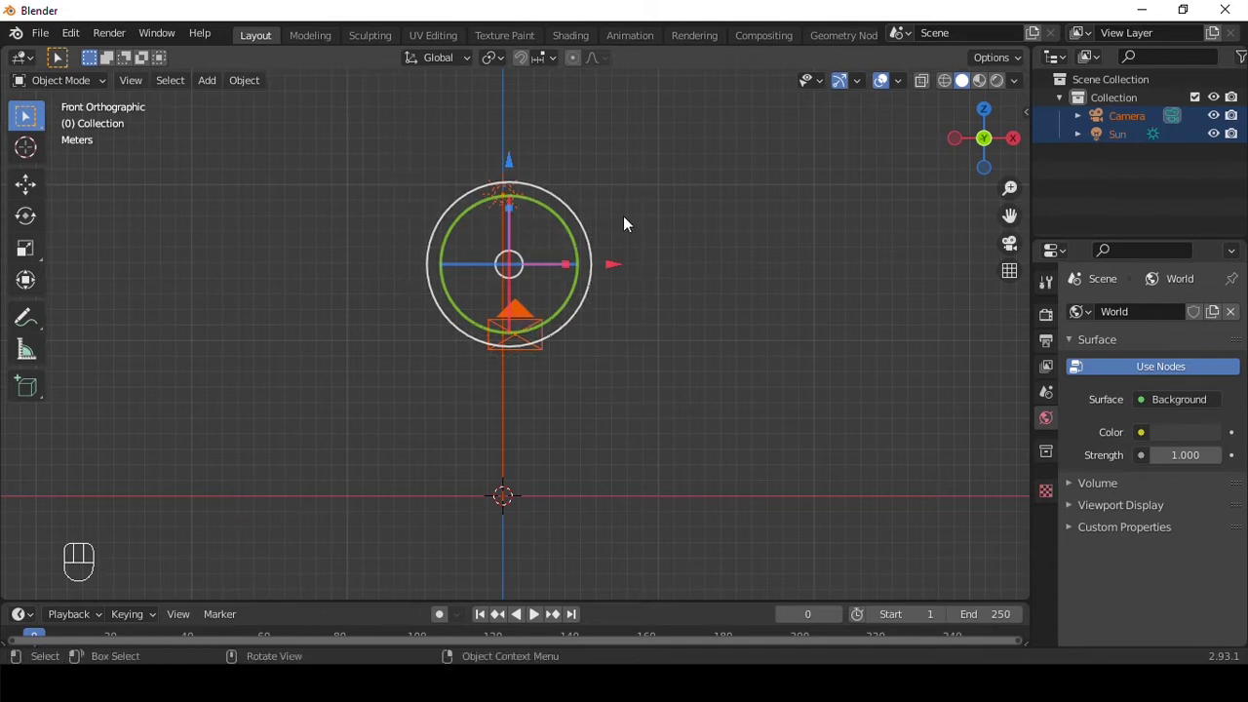
pyautogui.press('h')
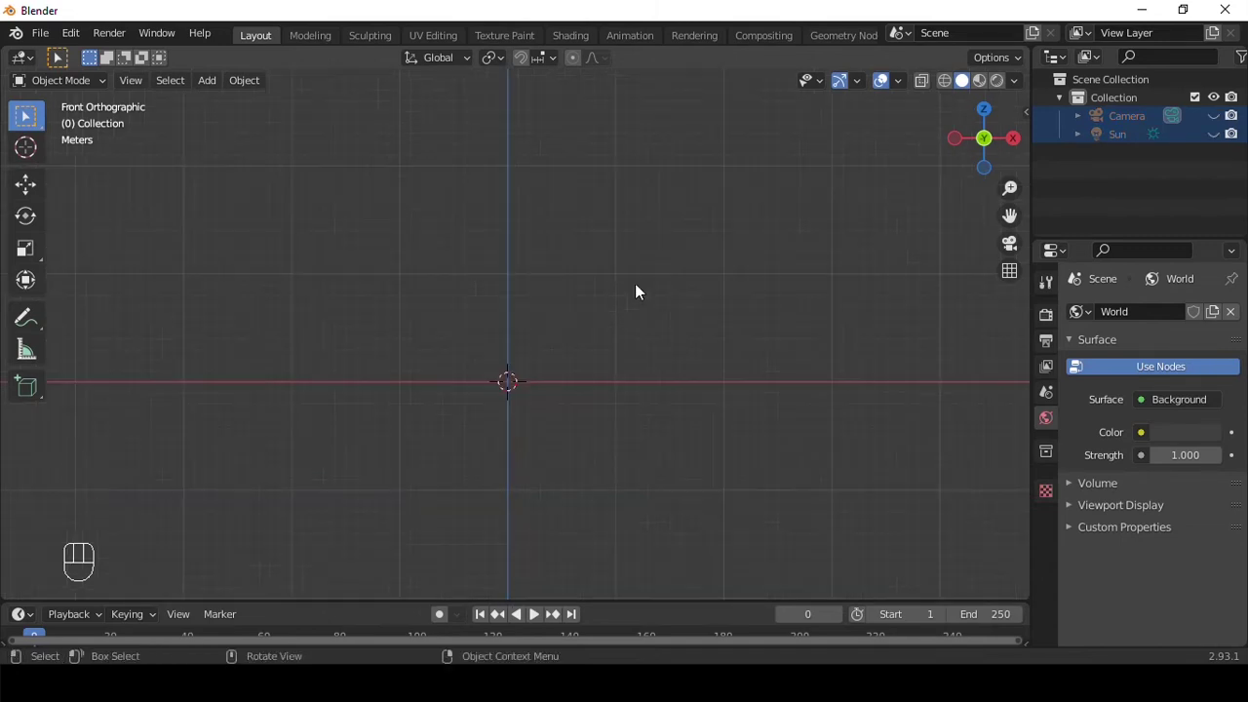
# Add a UV sphere, delete its lower half of vertices in X-ray vertex select, and return to Object Mode.
pyautogui.press('shift+a')
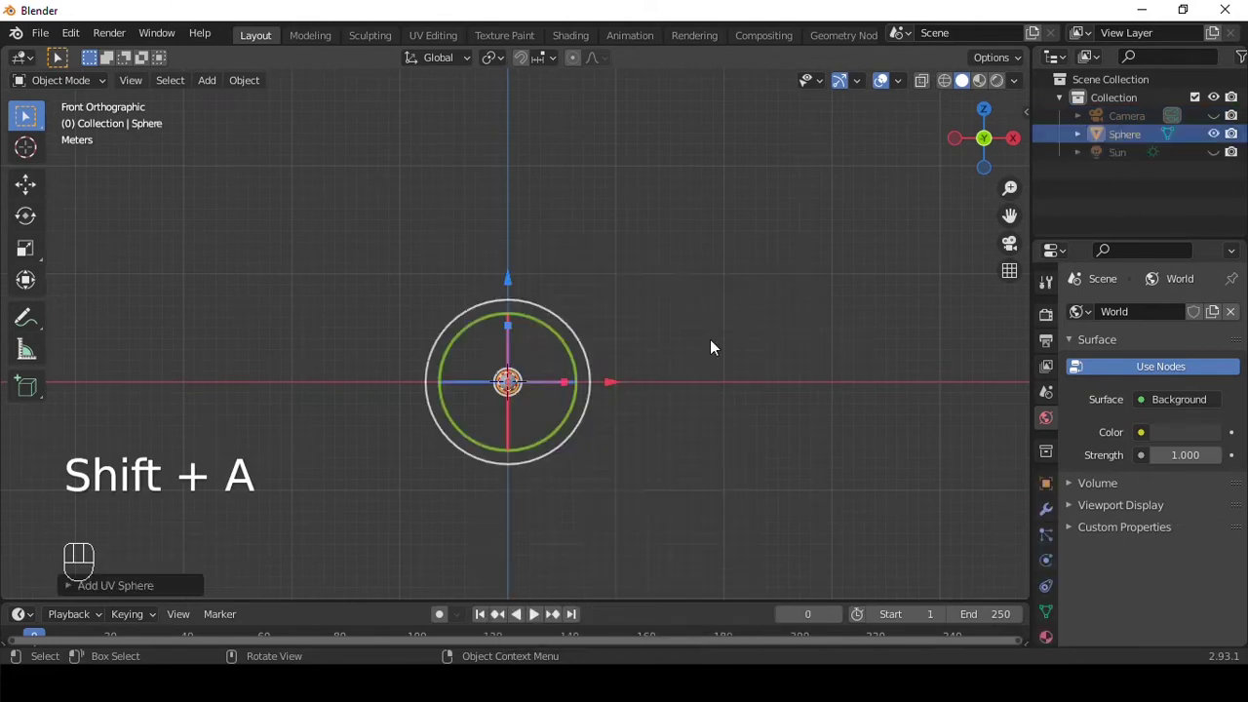
pyautogui.click(143, 594)
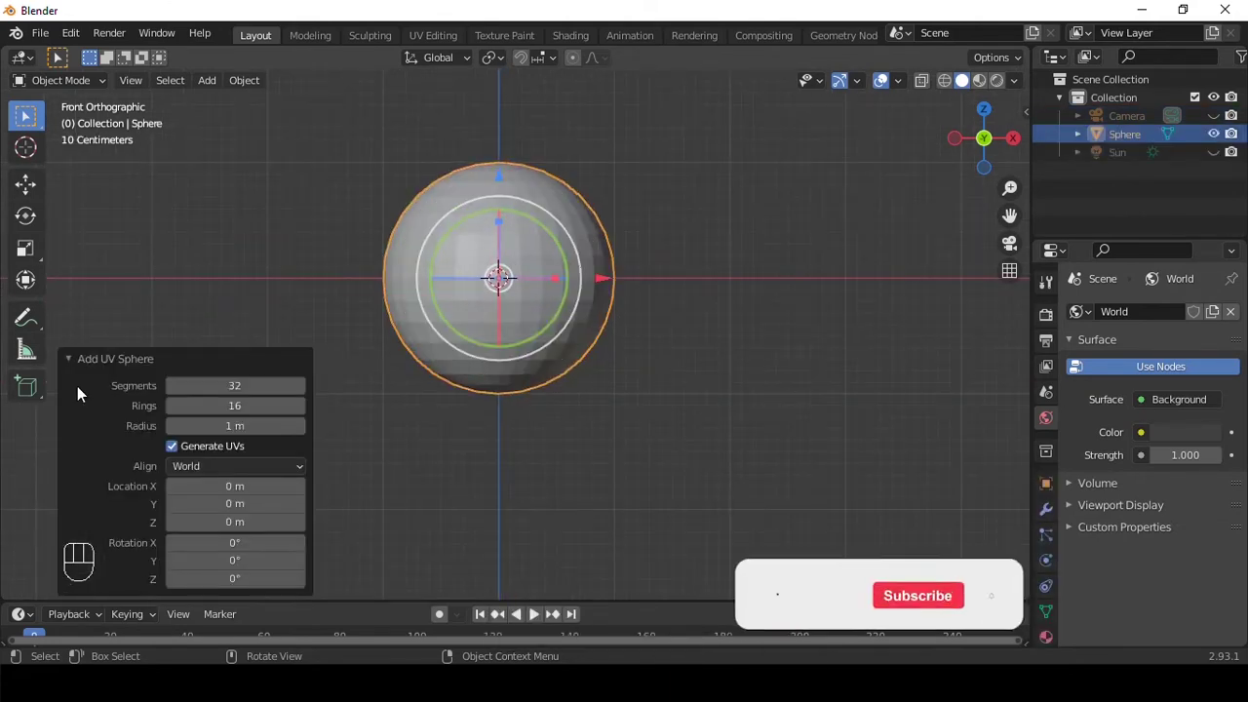
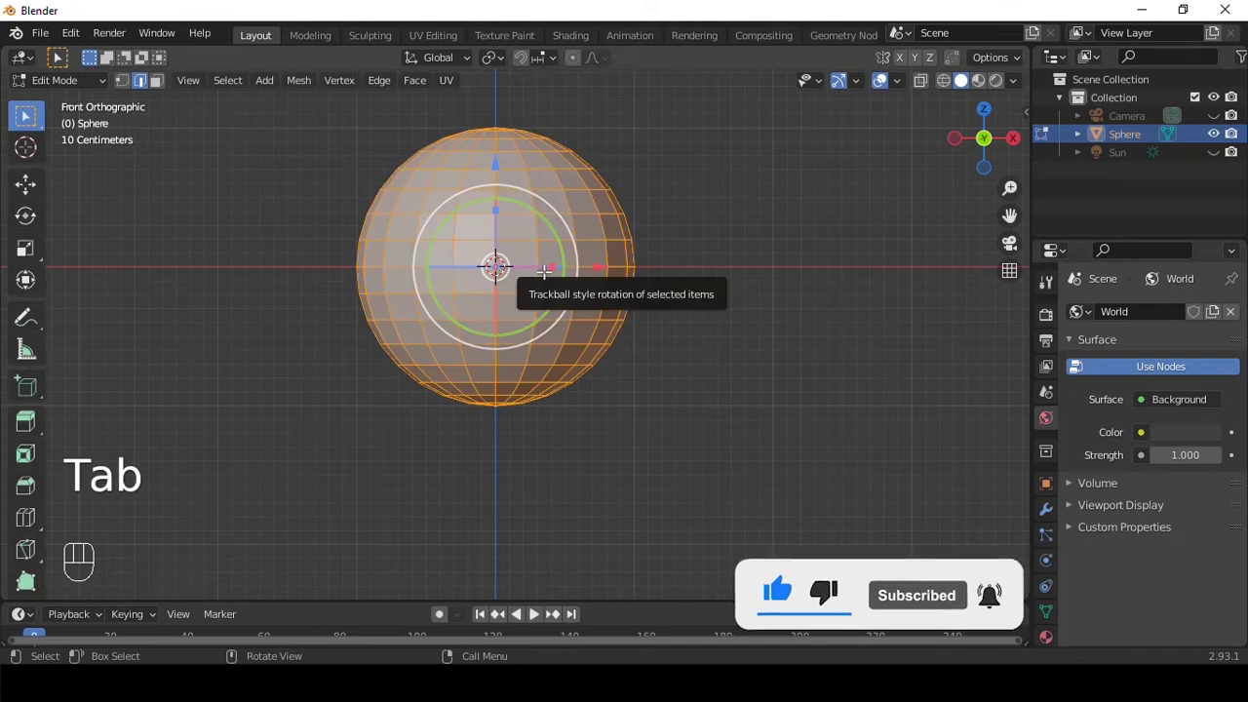
pyautogui.press('alt+z')
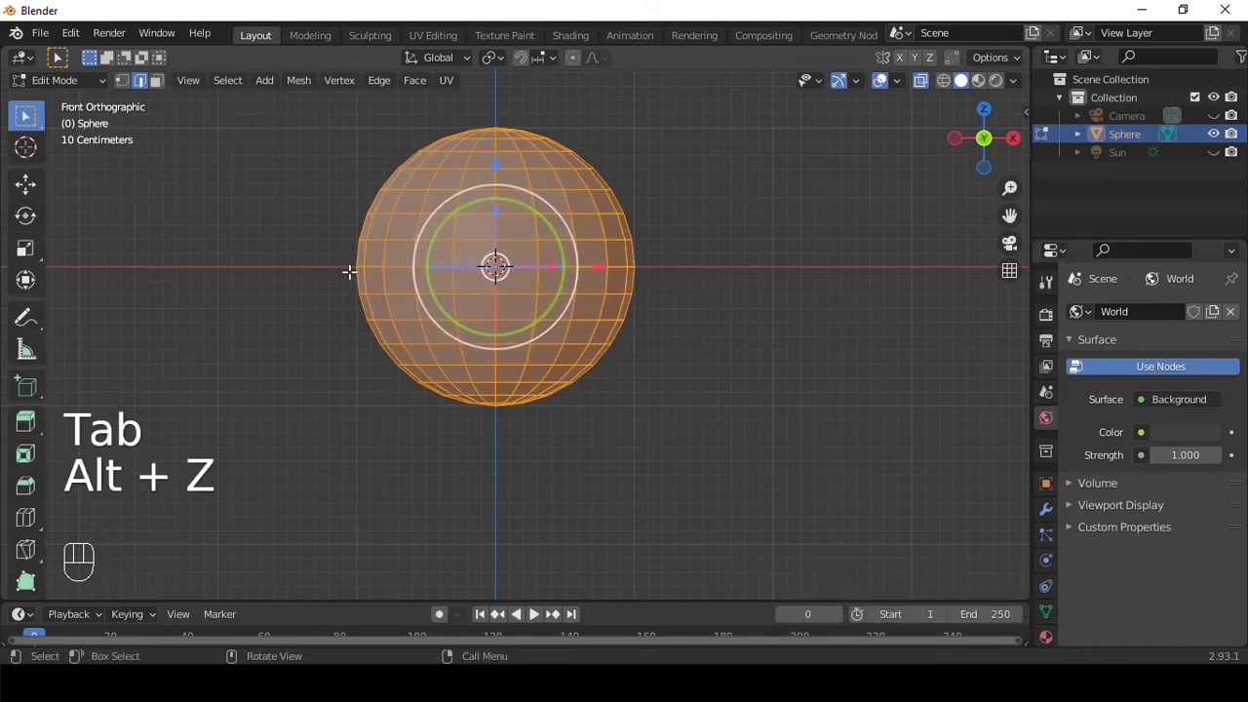
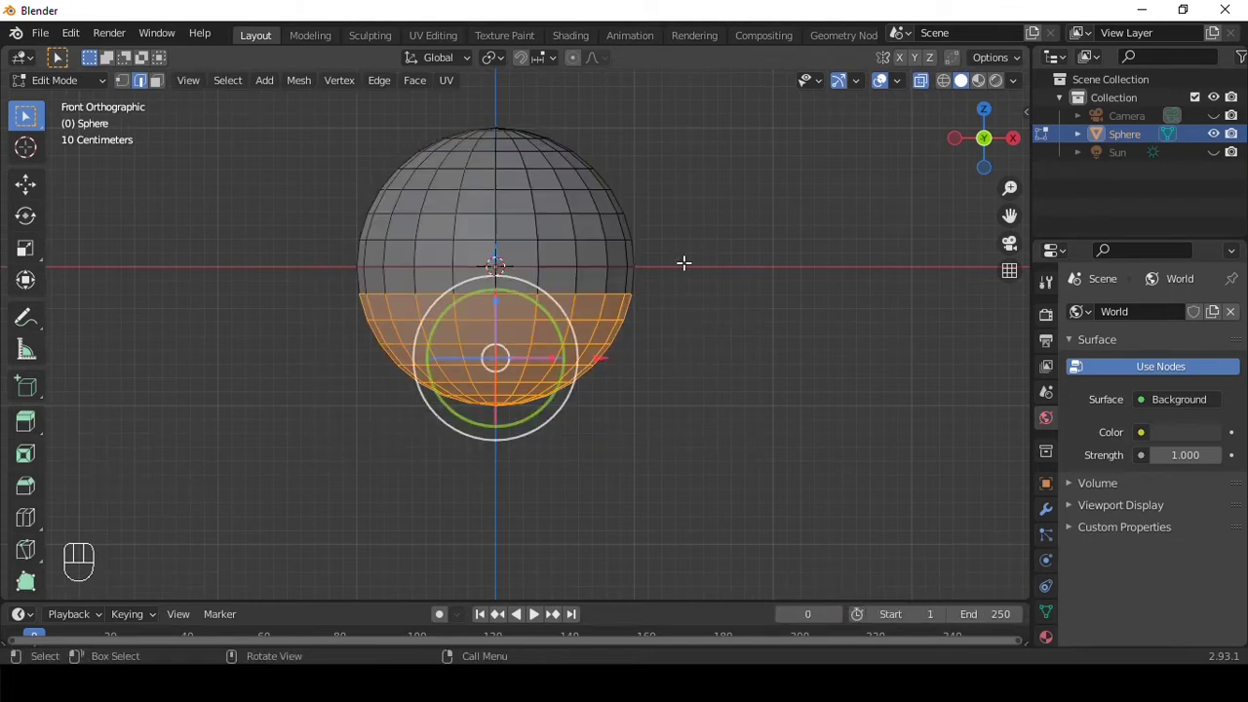
pyautogui.press('1')
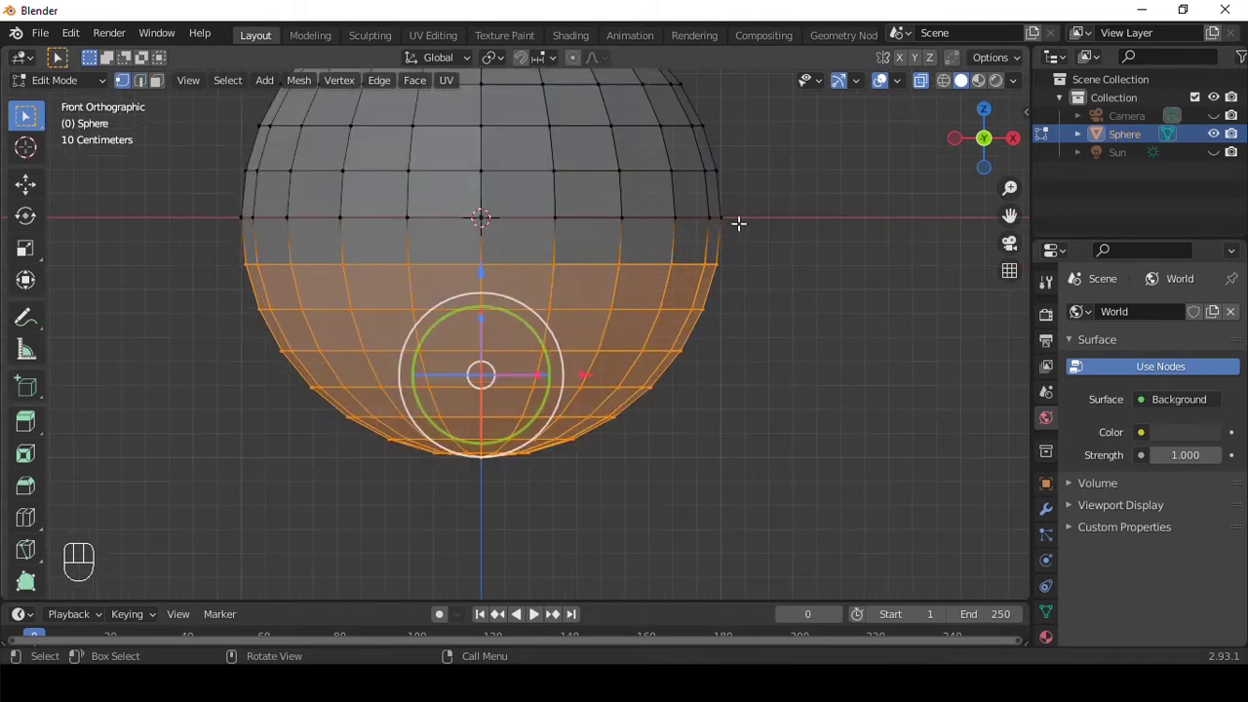
pyautogui.press('x')
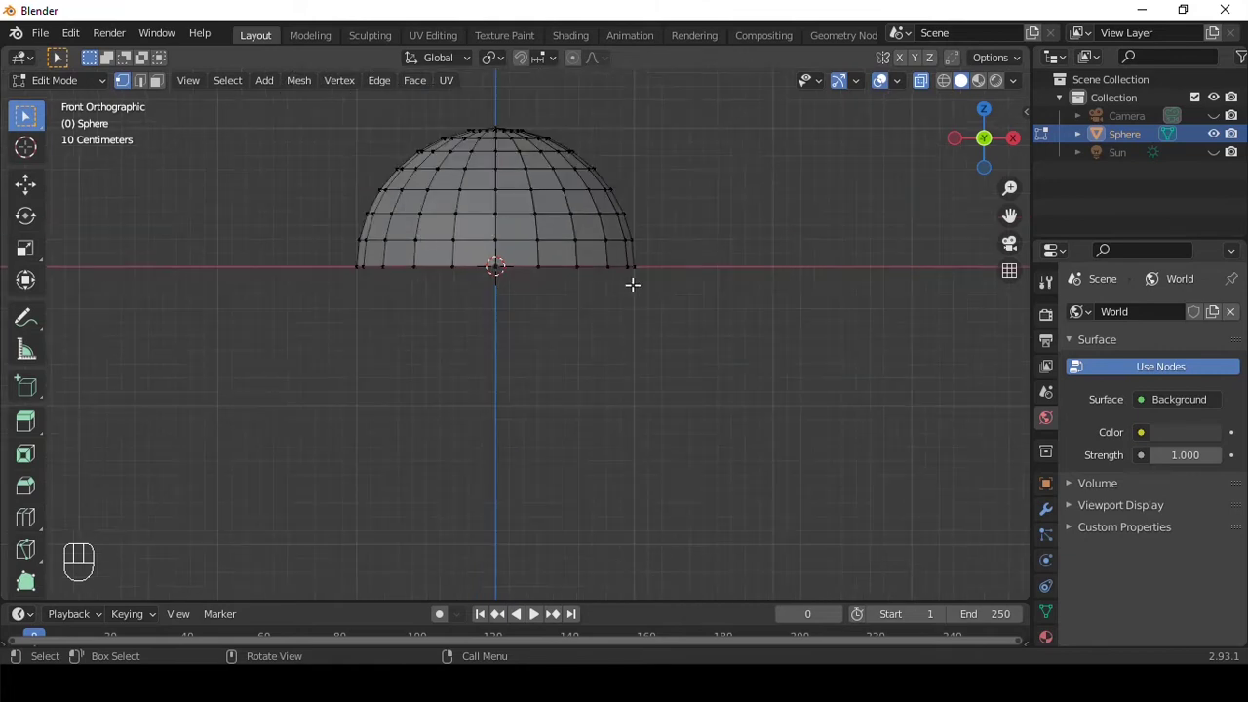
pyautogui.press('Tab')
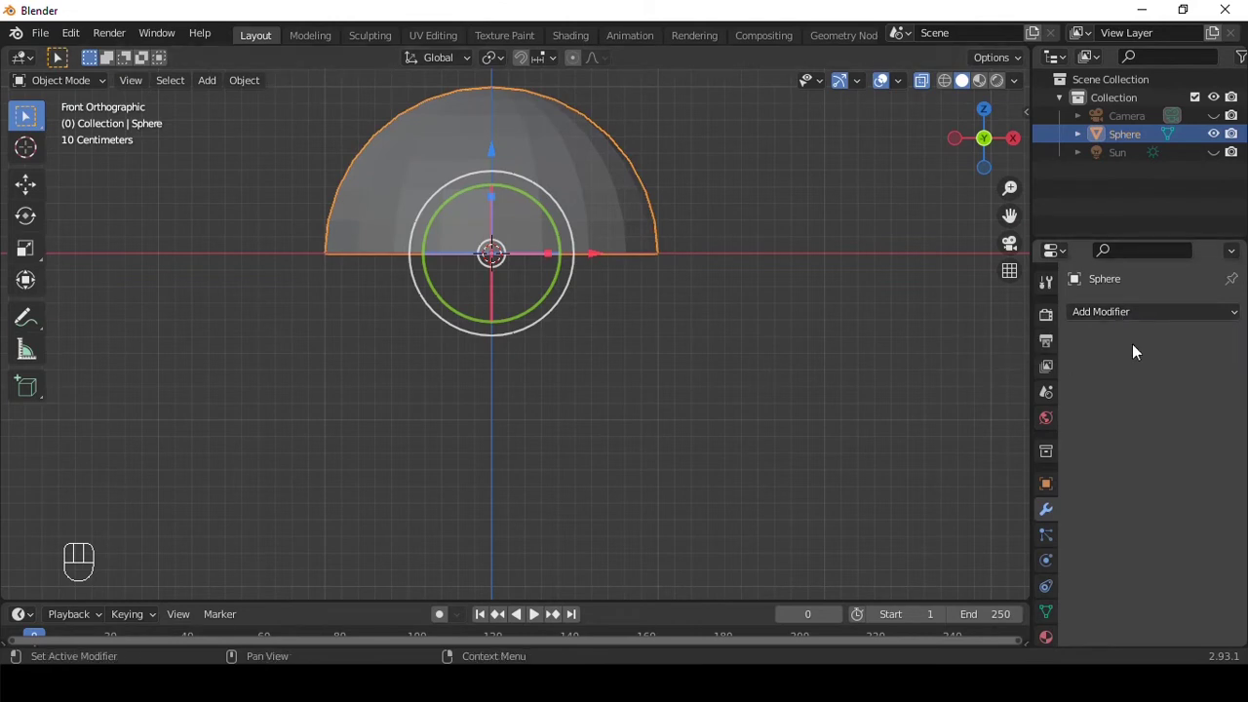
# Add a Mirror modifier on the Z axis only with Clipping enabled to restore the full sphere.
pyautogui.click(1150, 312)
pyautogui.moveTo(1151, 311); pyautogui.dragTo(902, 532)
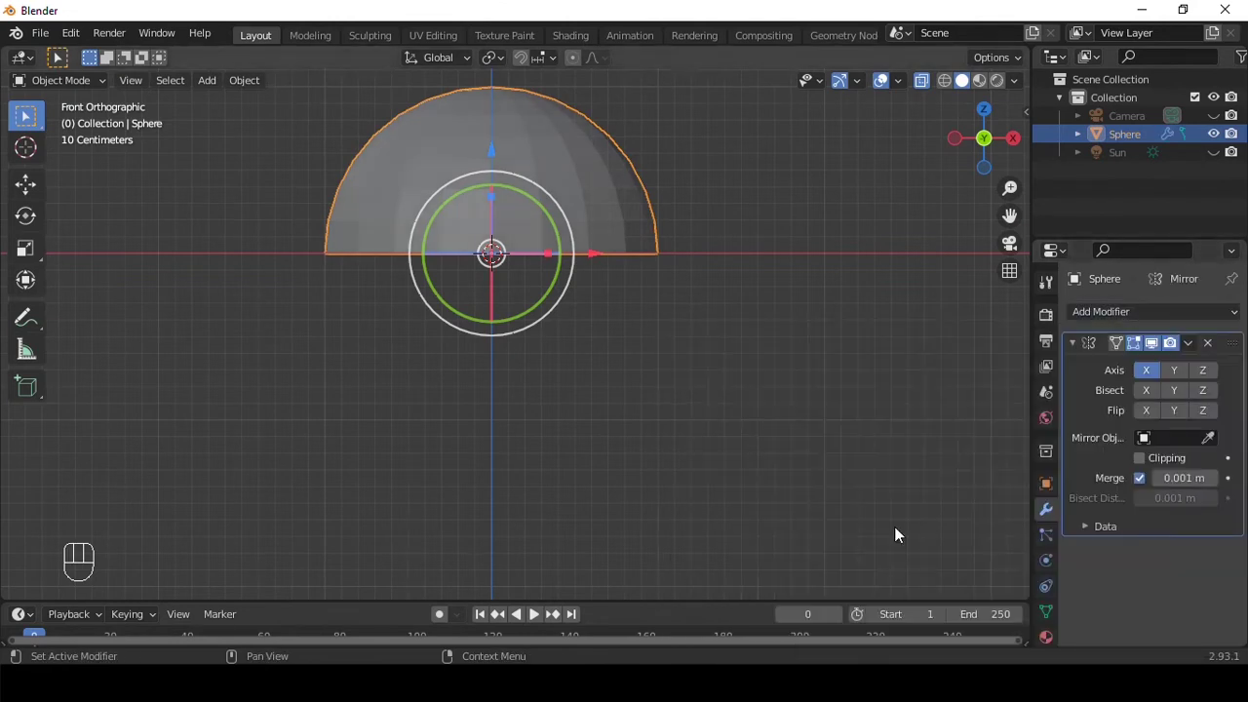
pyautogui.click(1152, 375)
pyautogui.click(1213, 375)
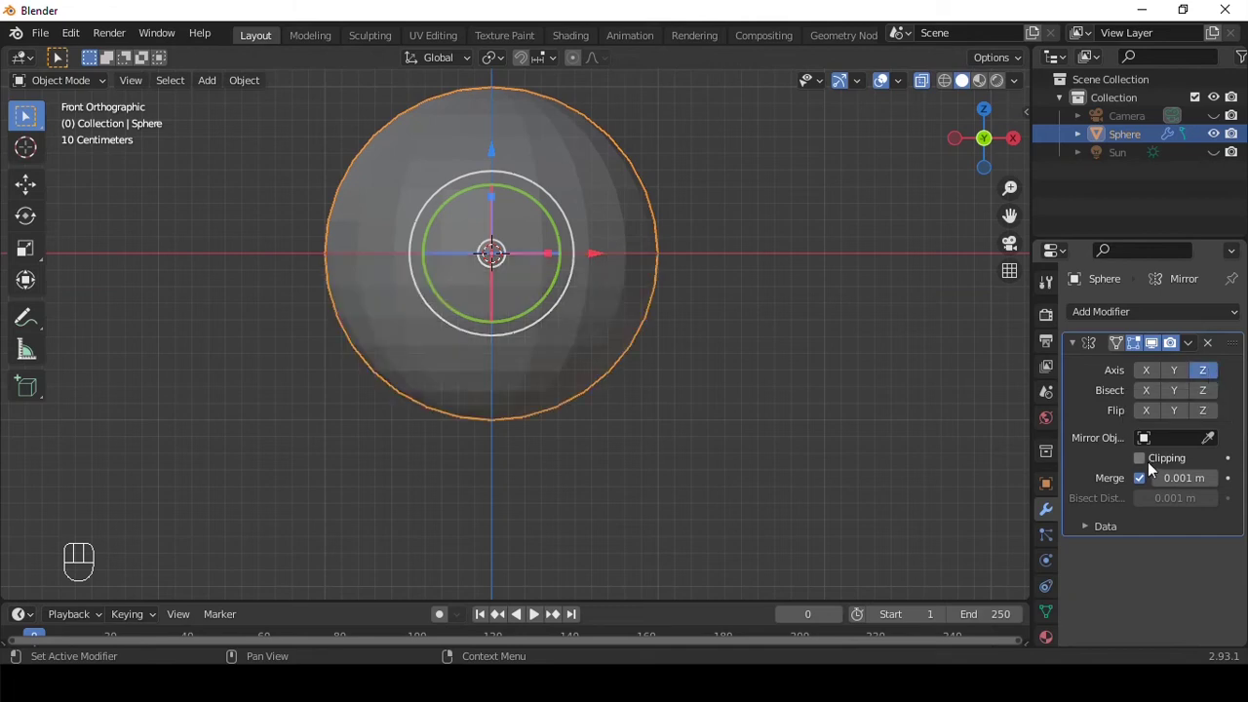
pyautogui.click(1147, 462)
# Enter Edit Mode on the sphere and bring up the view-direction pie.
pyautogui.press('shift+alt+Tab')
pyautogui.moveTo(647, 229); pyautogui.dragTo(659, 298)
pyautogui.press('Tab')
pyautogui.press('`')
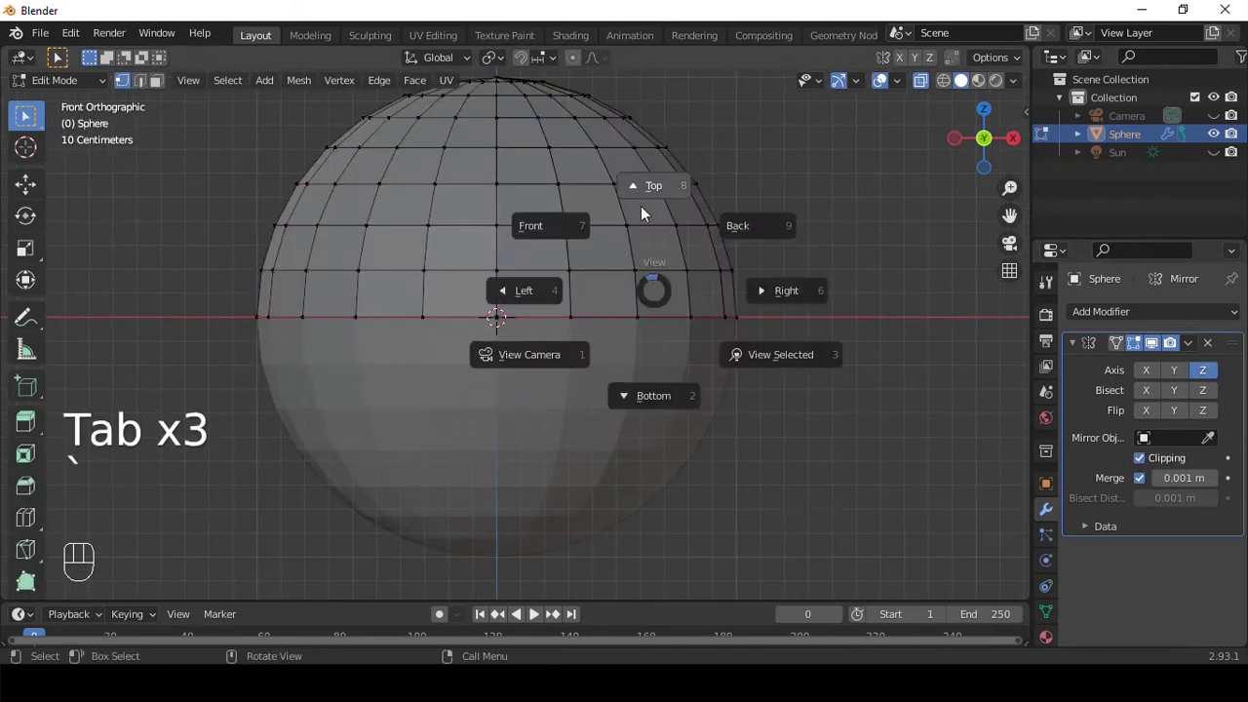
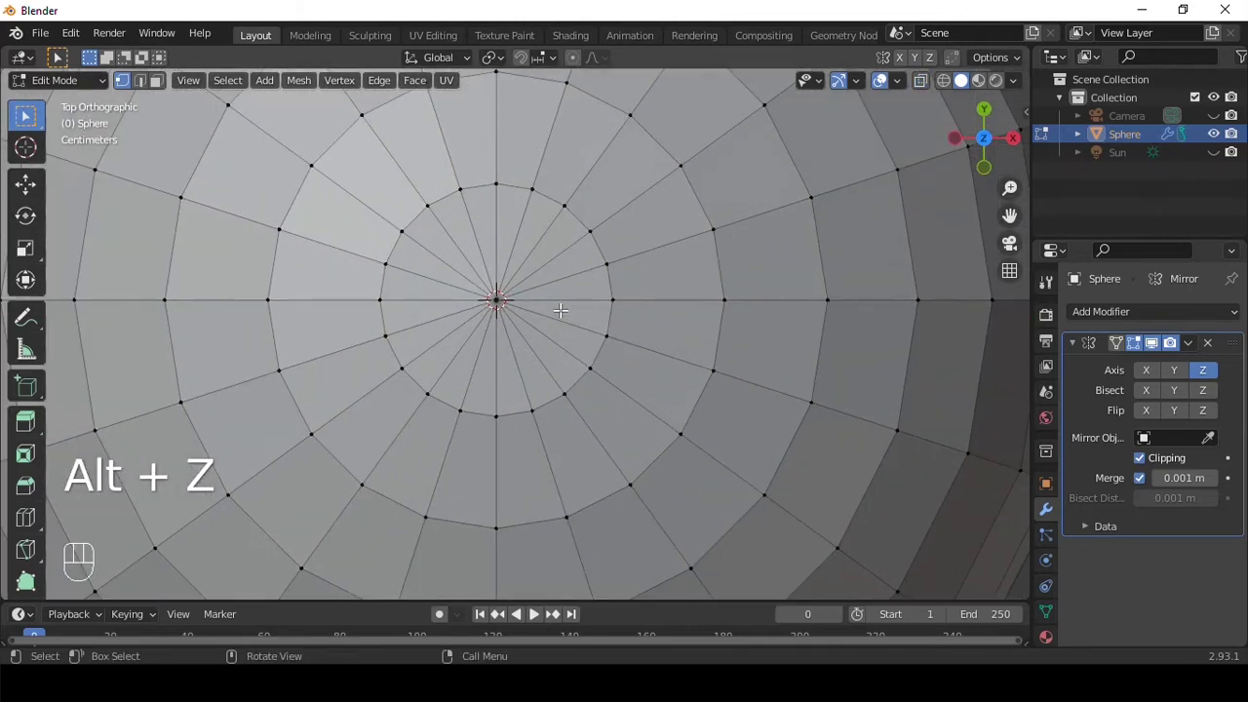
# Circle-select the faces around the top pole and delete them, leaving a round opening.
pyautogui.press('3')
pyautogui.press('c')
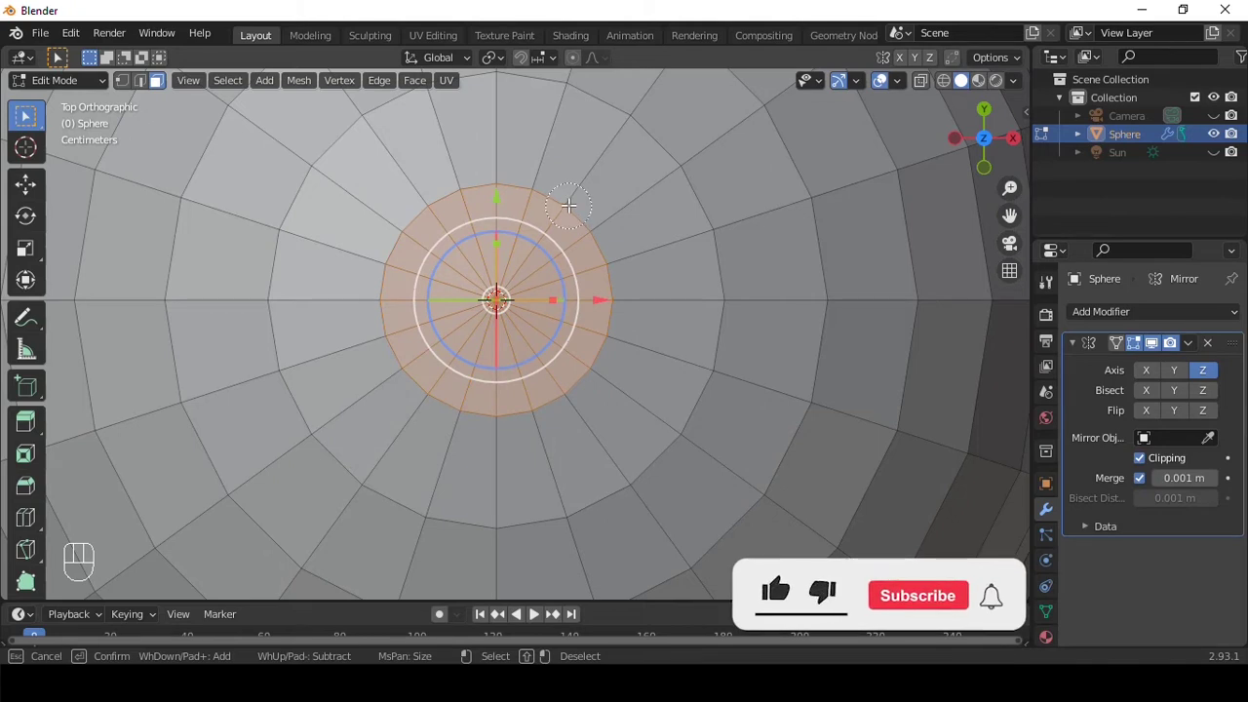
pyautogui.press('x')
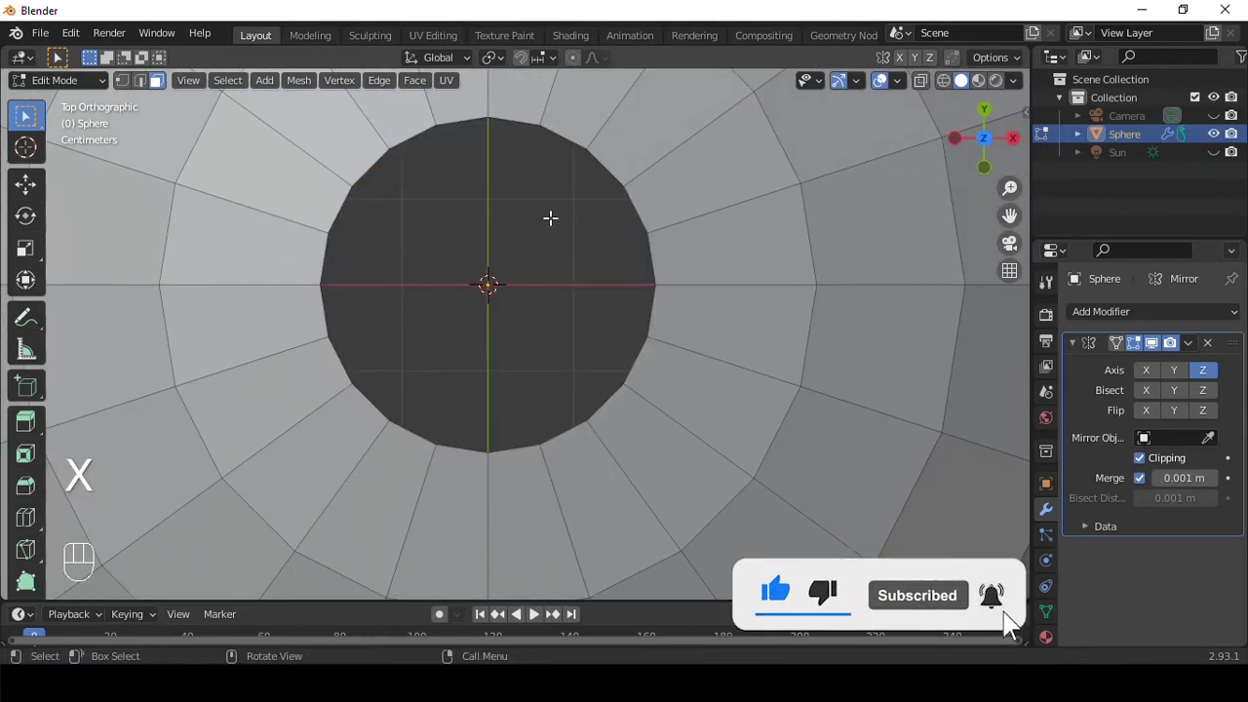
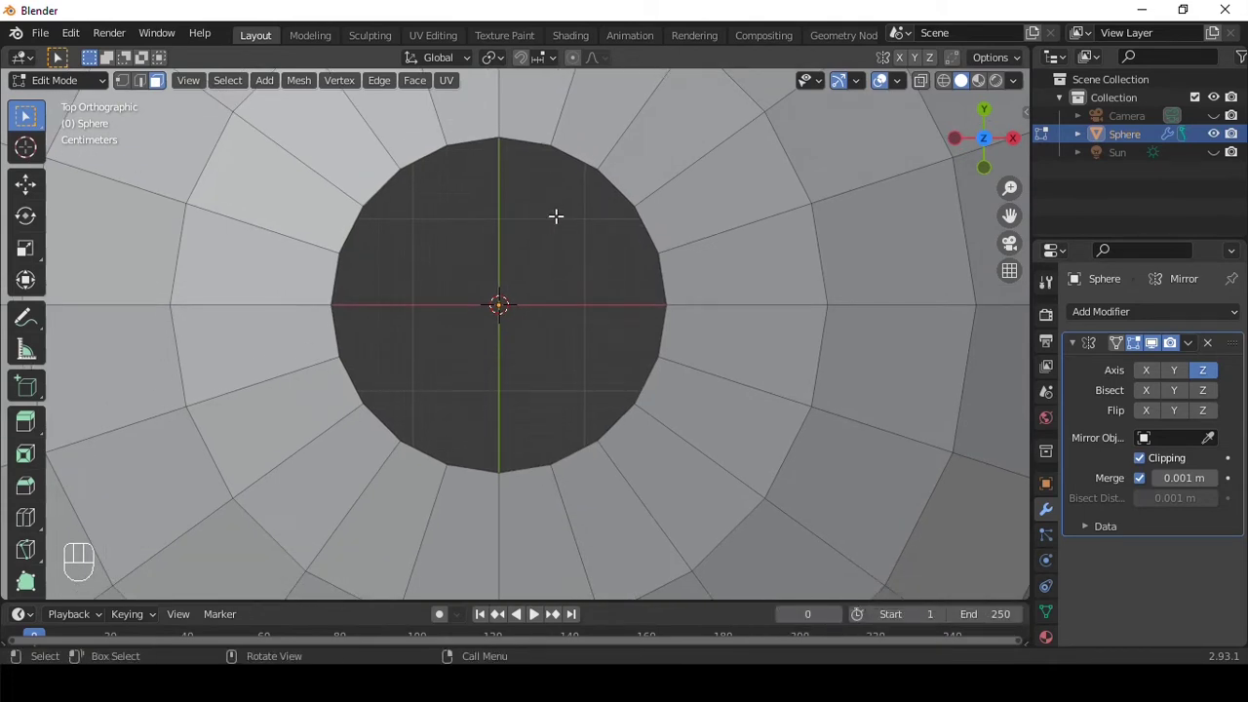
pyautogui.press('1')
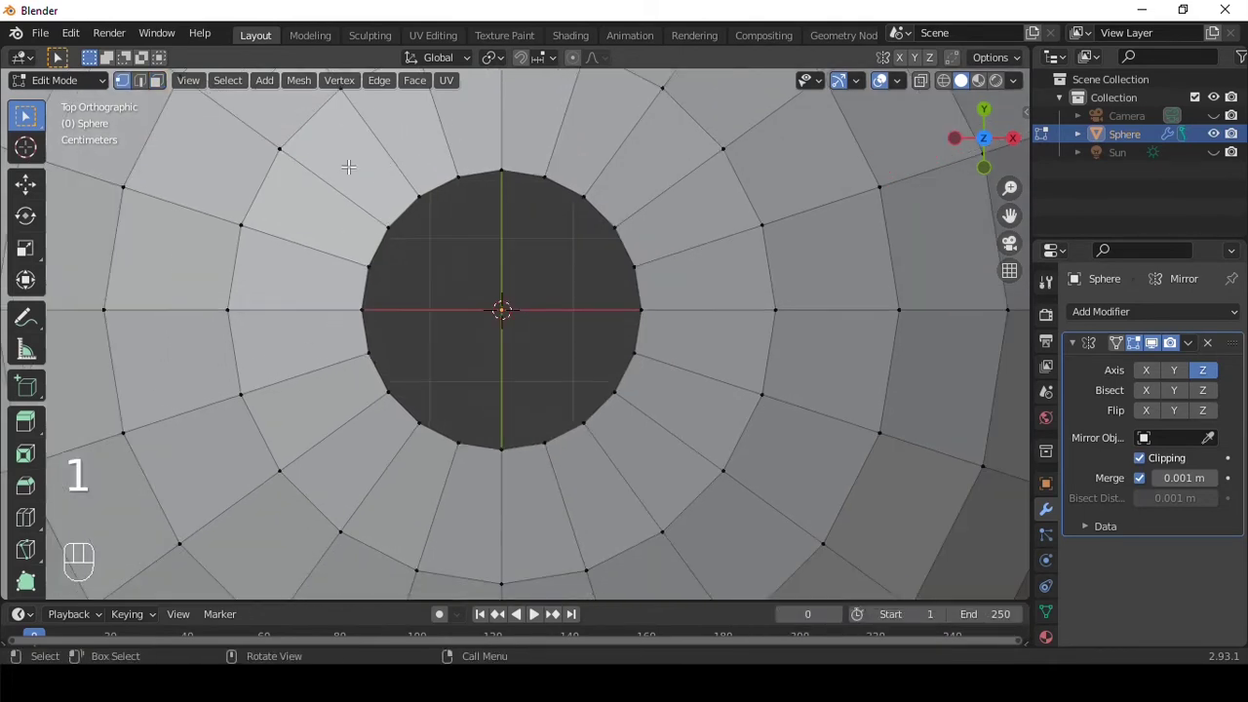
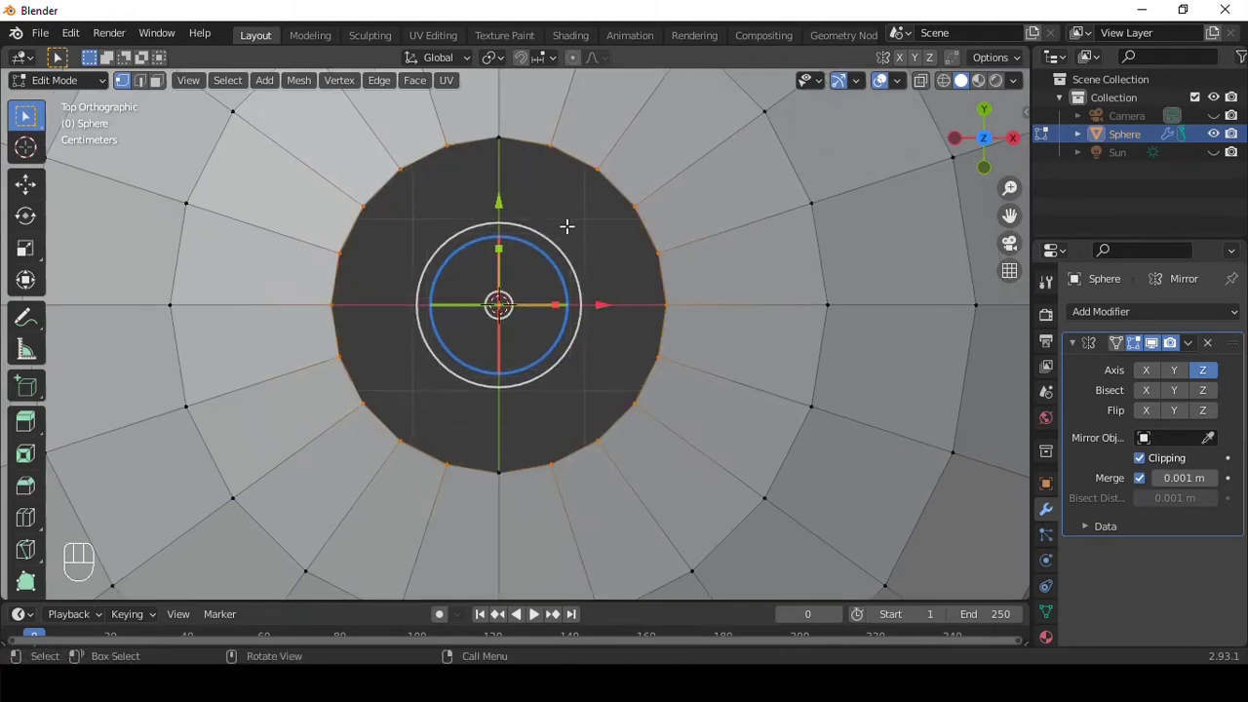
# Select the opening's rim loop, grid-fill it with faces, and clear the selection.
pyautogui.press('ctrl+e')
pyautogui.press('ctrl+e')
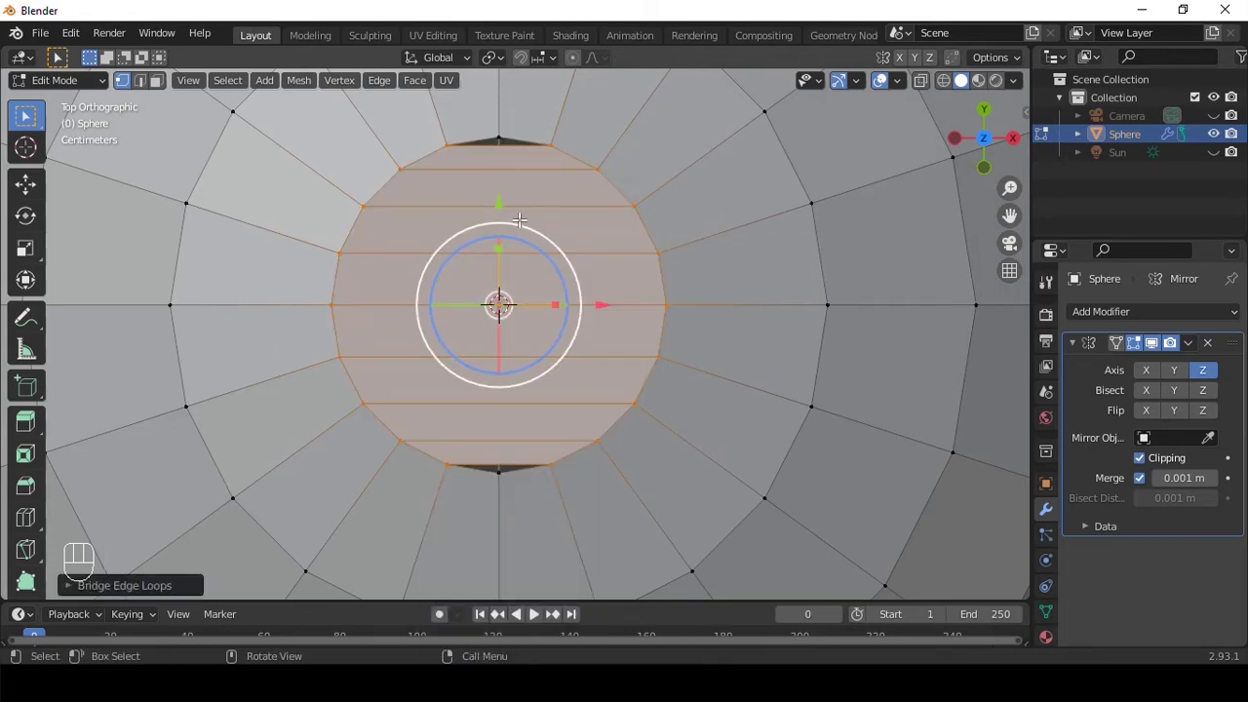
pyautogui.press('ctrl+r')
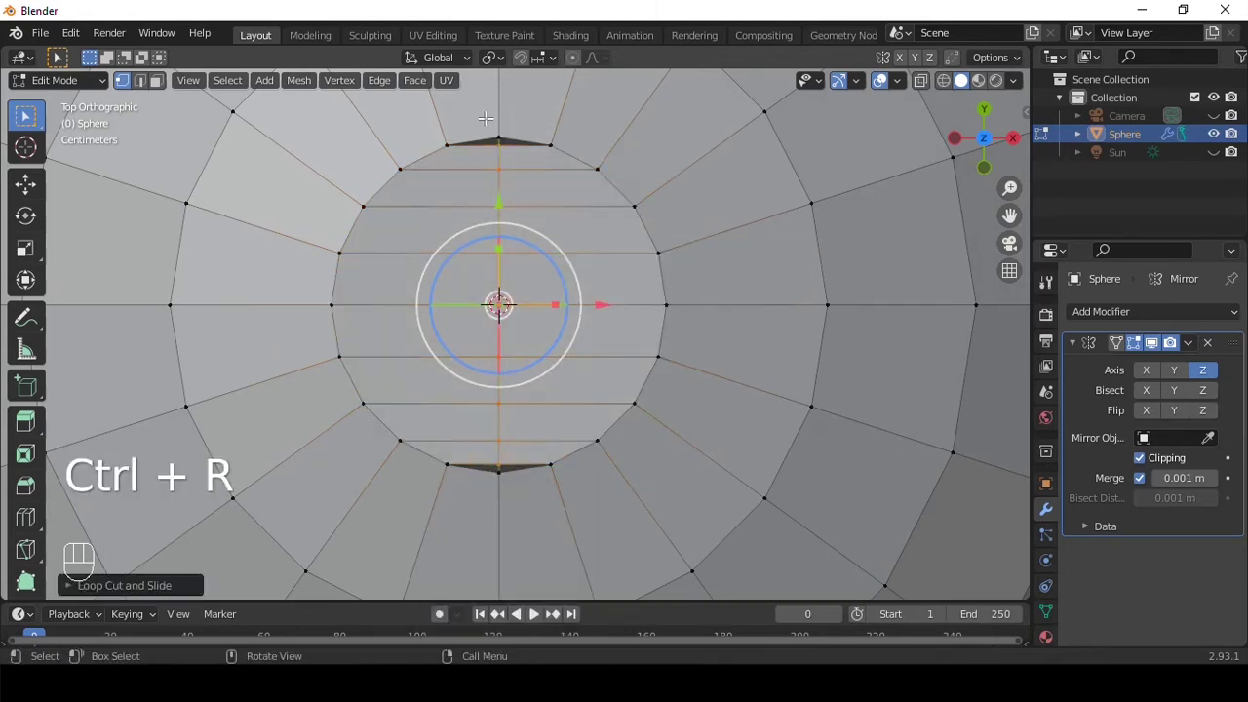
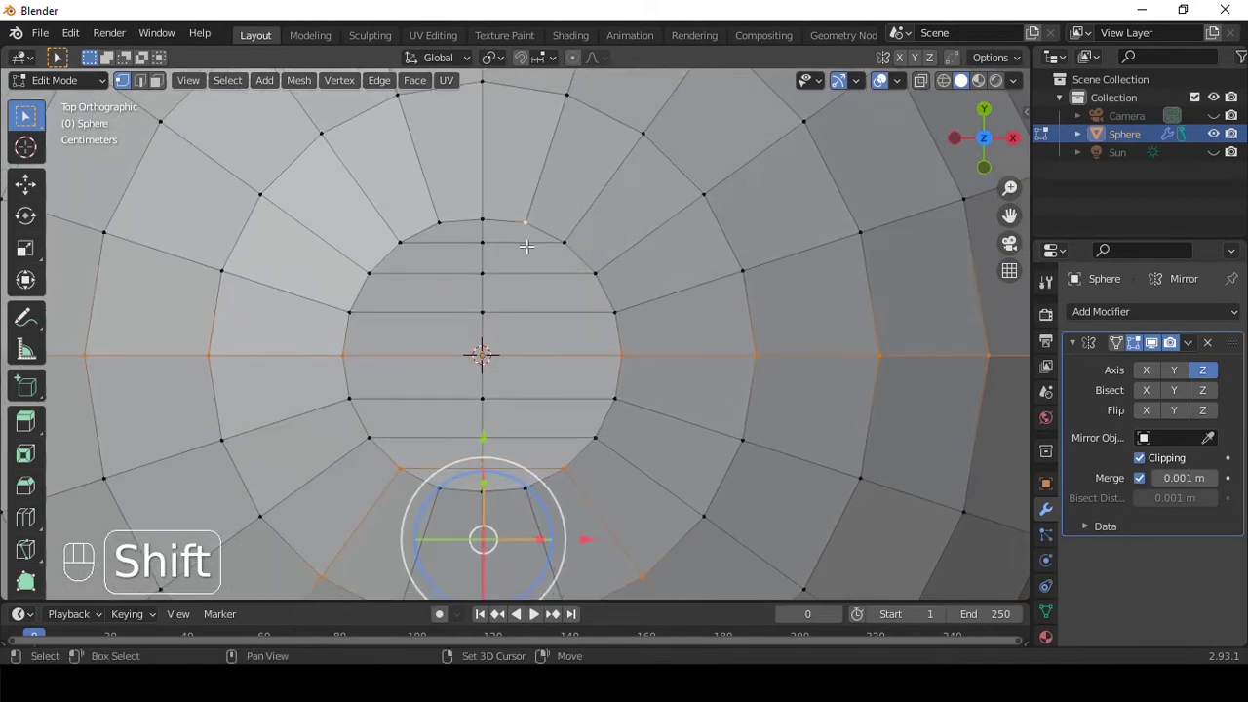
# Bevel the seam edge loops and sink them into grooves, then return to Object Mode.
pyautogui.press('ctrl+b')
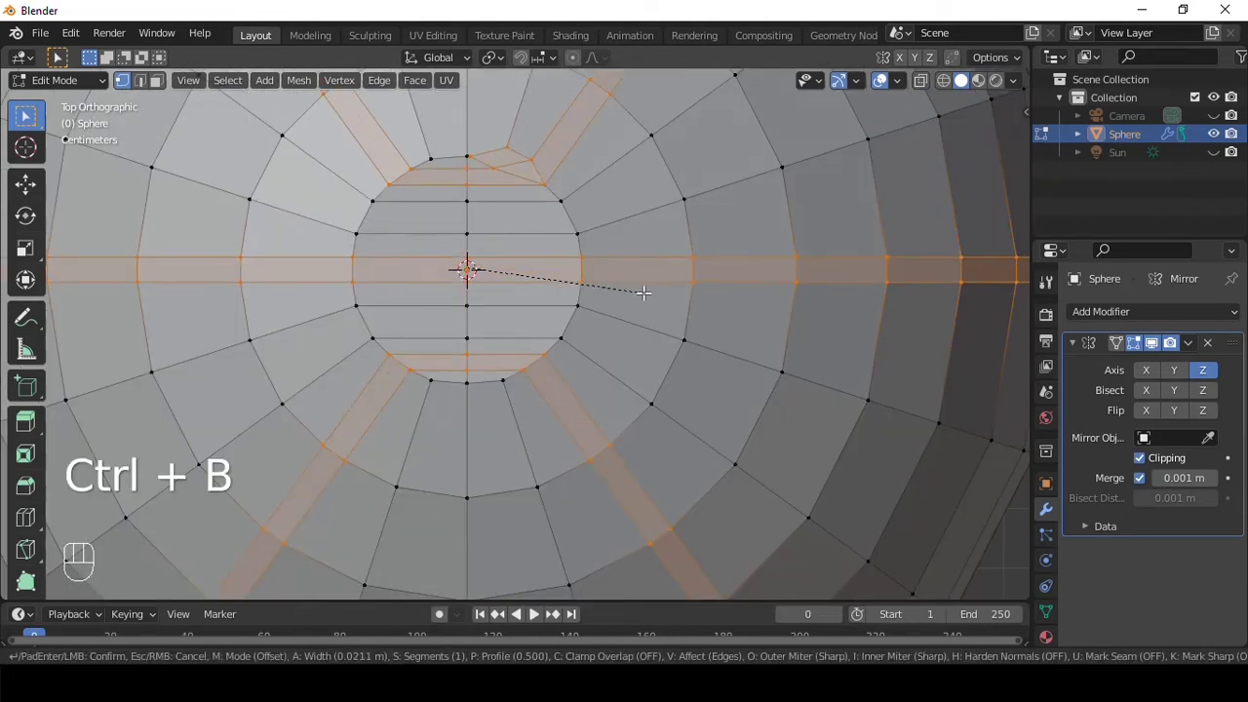
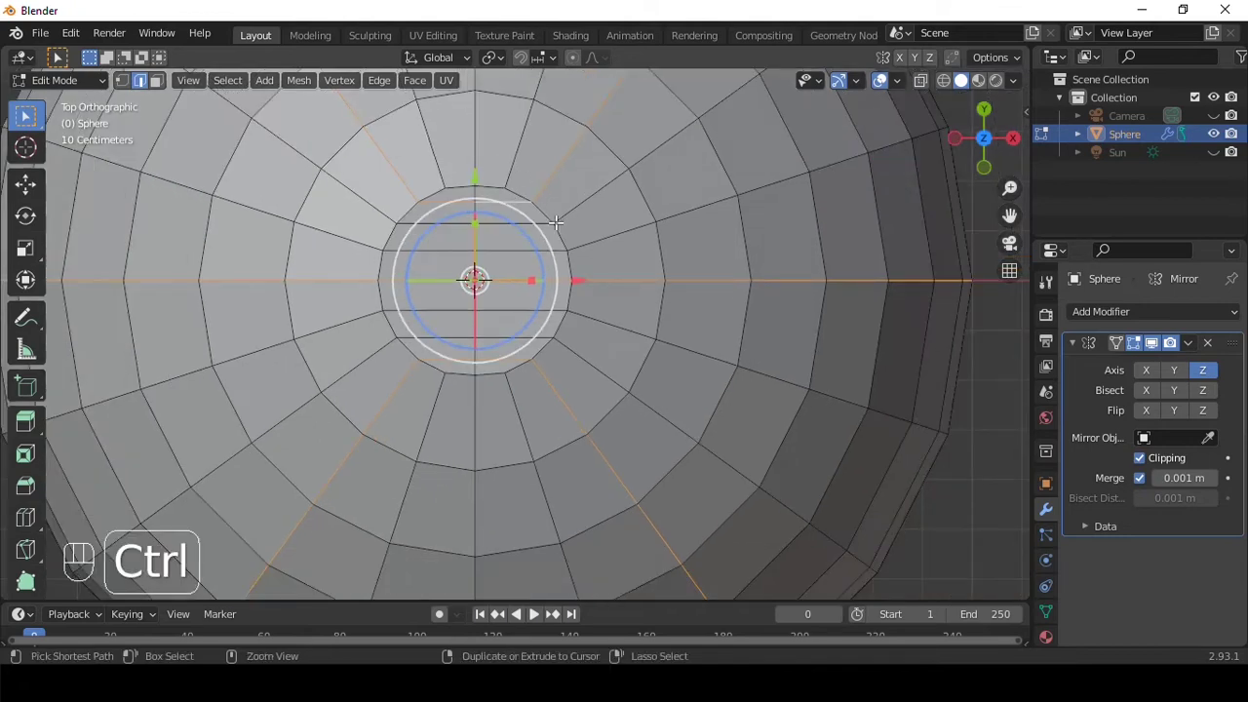
pyautogui.press('ctrl+b')
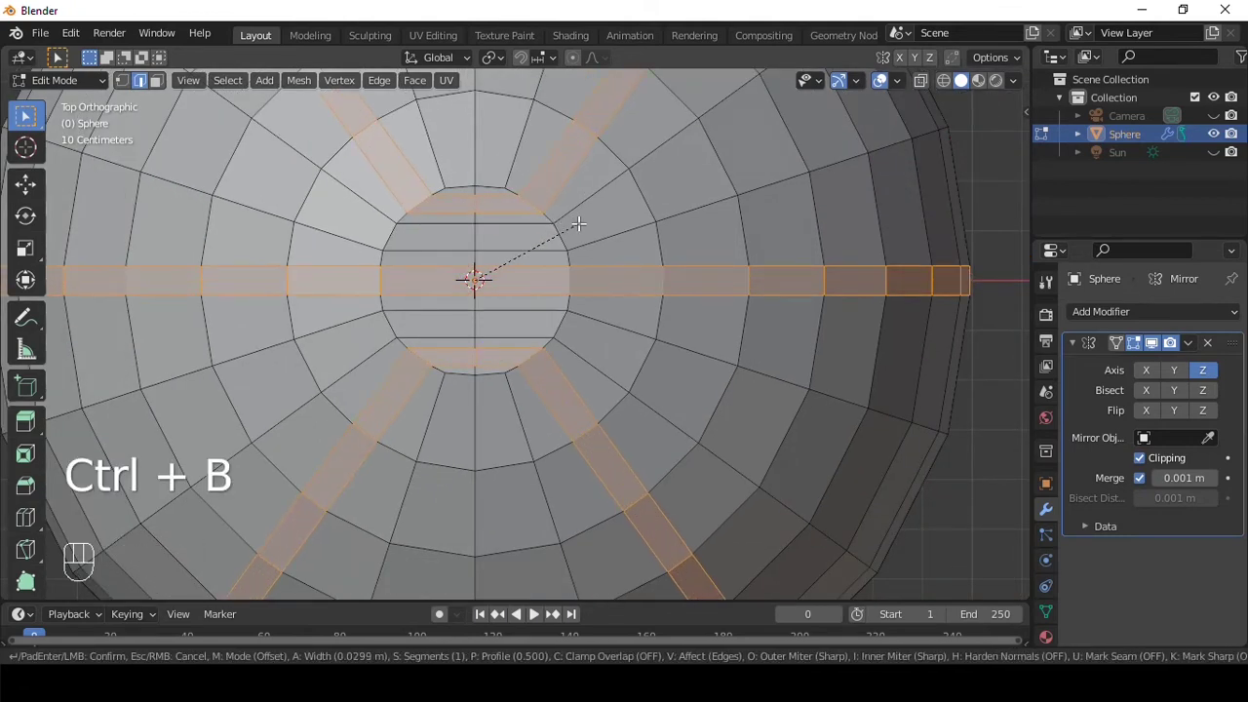
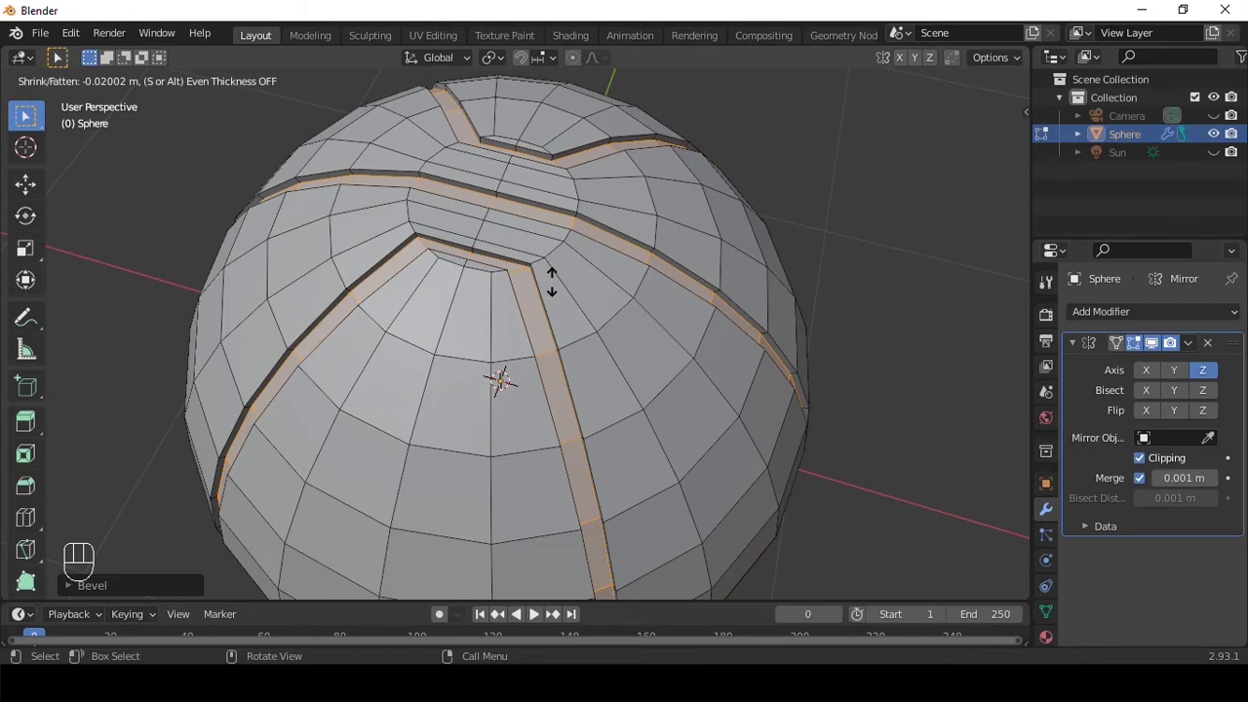
pyautogui.press('Tab')
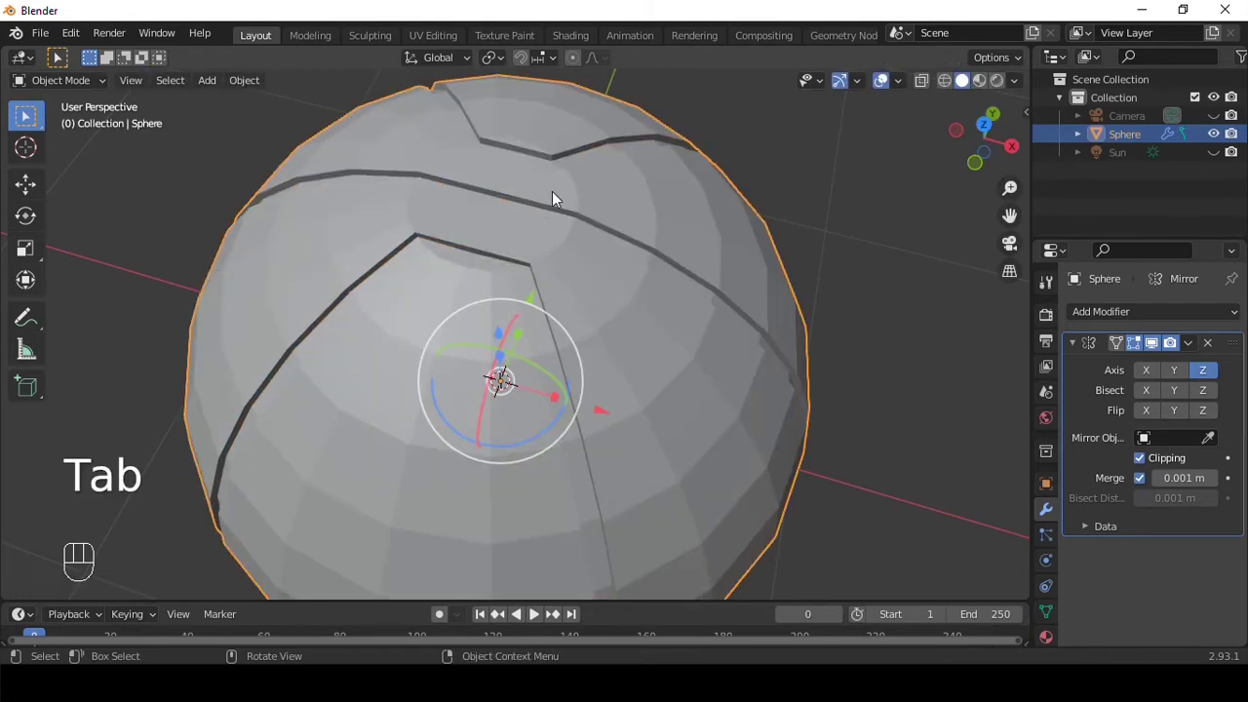
# Add a Subdivision Surface modifier (Ctrl+3) and shade the grooved sphere smooth via Quick Favorites.
pyautogui.press('ctrl+3')
pyautogui.moveTo(602, 282); pyautogui.dragTo(621, 193)
pyautogui.moveTo(649, 261); pyautogui.dragTo(623, 301)
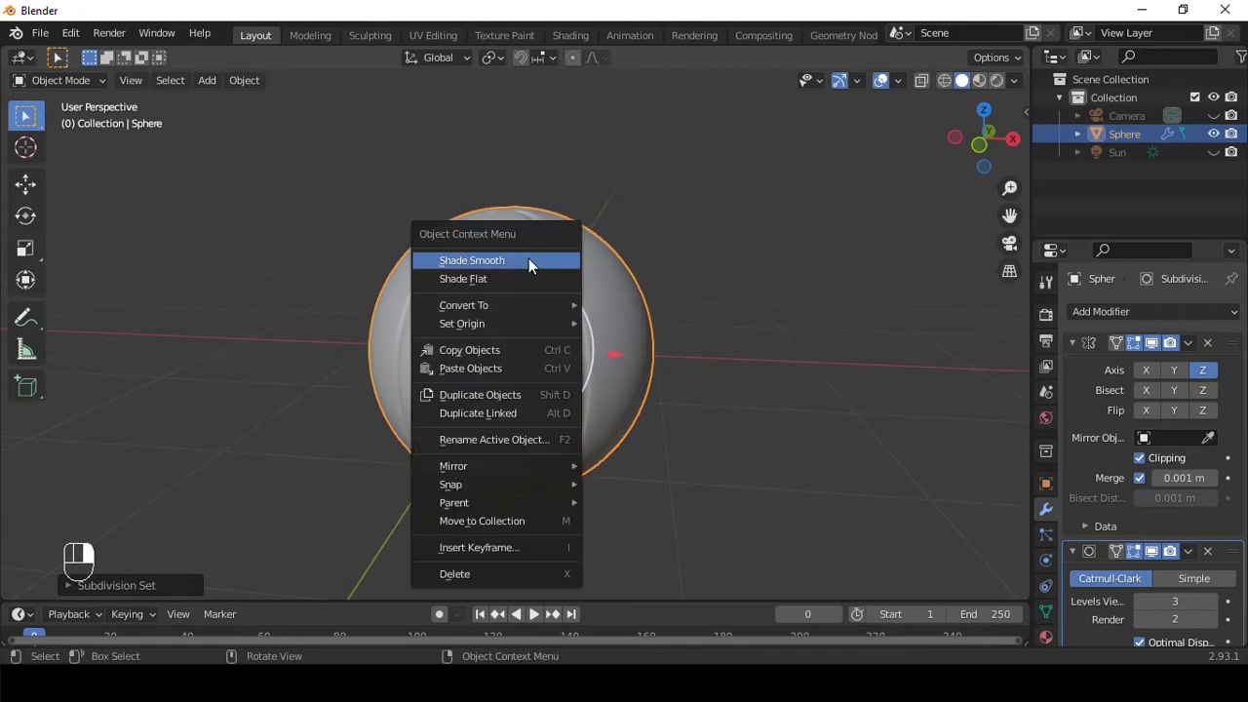
pyautogui.press('q')
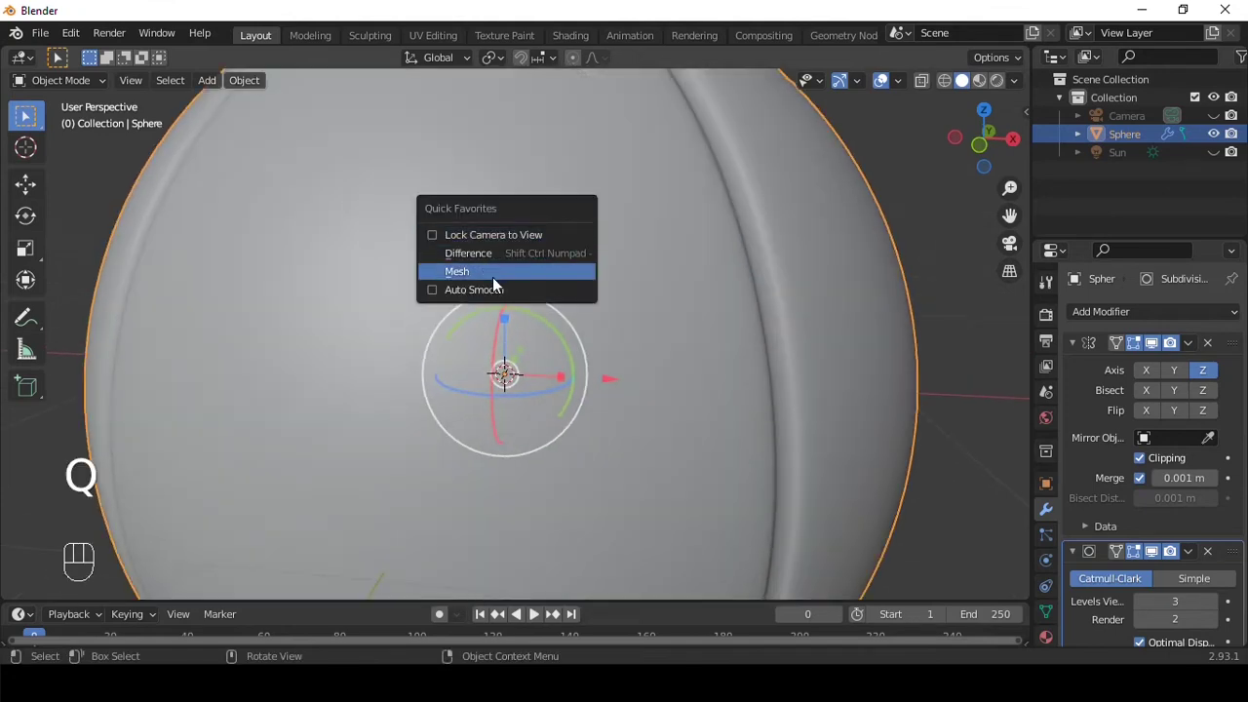
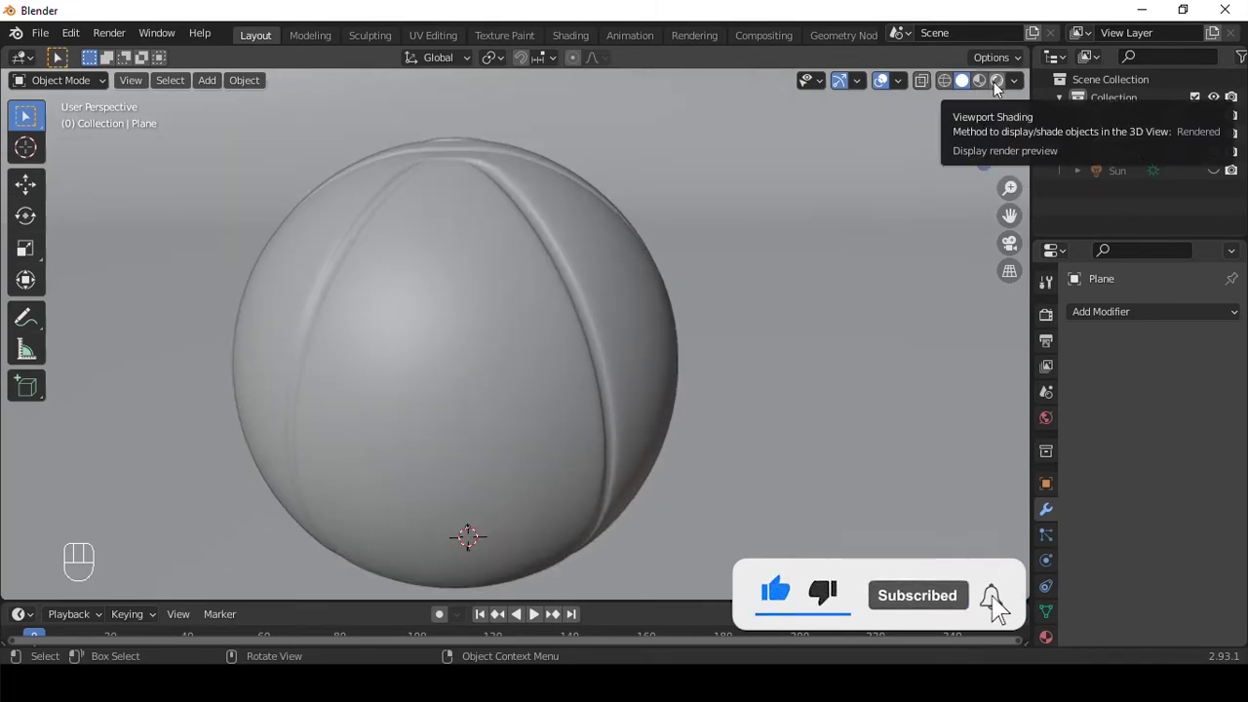
# Switch to rendered shading, set the Sun to a 500 W area light, and add a plane for the backdrop.
pyautogui.click(697, 285)
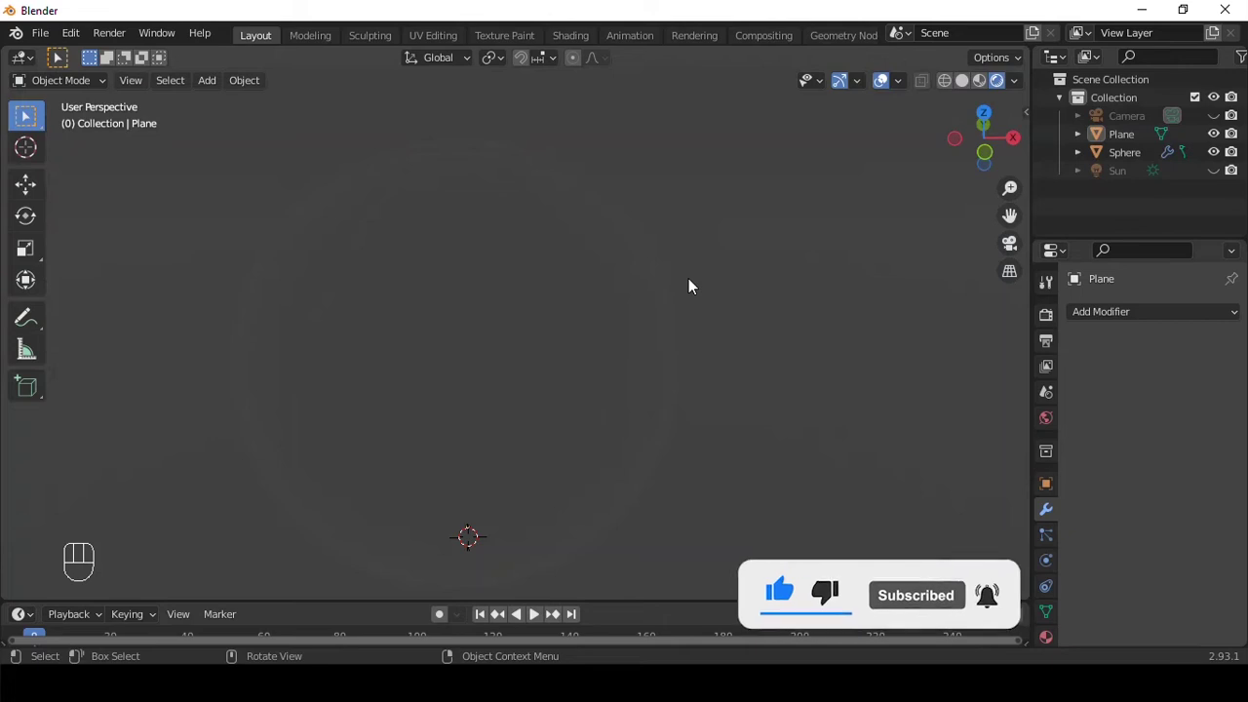
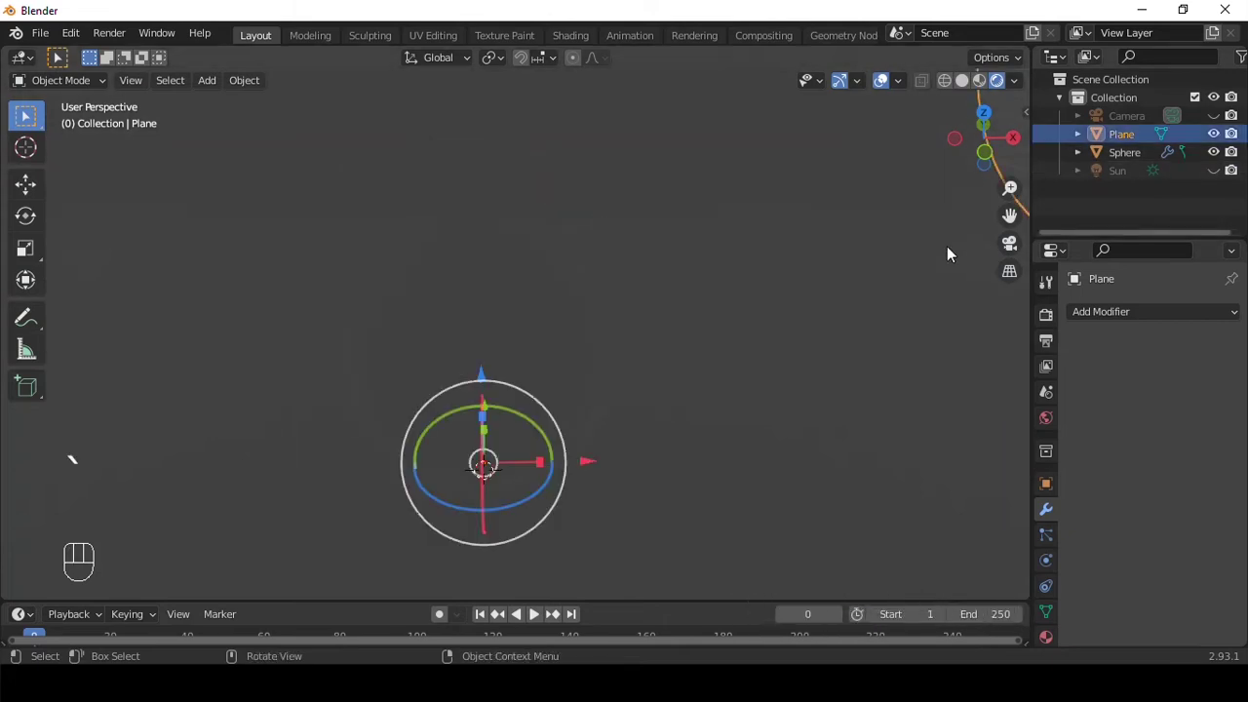
pyautogui.click(1223, 122)
pyautogui.click(1215, 174)
pyautogui.moveTo(549, 241); pyautogui.dragTo(535, 220)
pyautogui.press('shift+a')
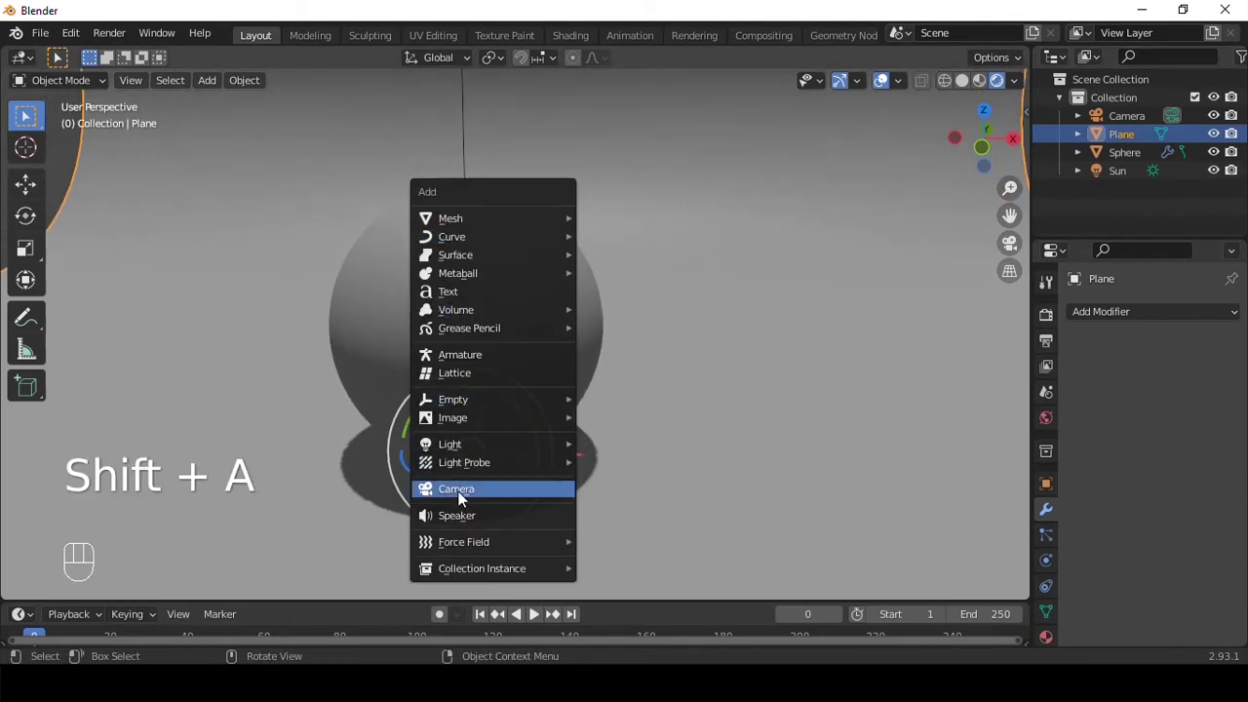
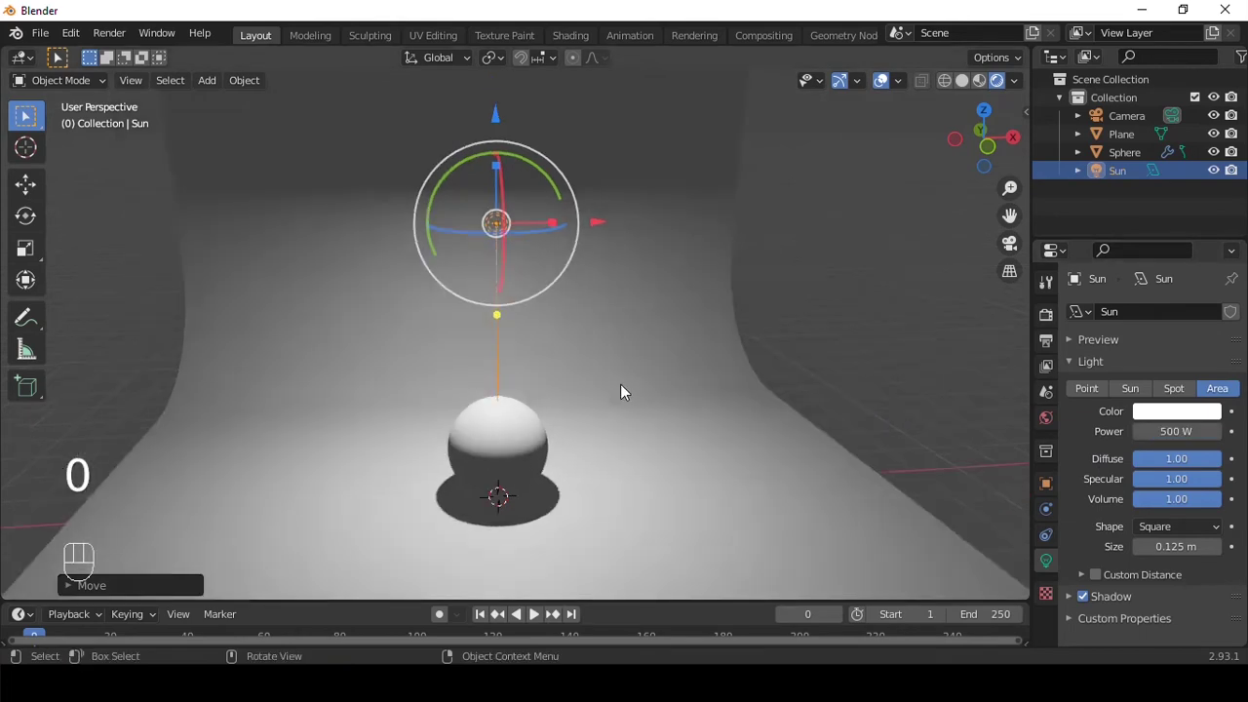
# Duplicate the area light twice, position the copies around the ball, and look through the camera.
pyautogui.middleClick(587, 353)
pyautogui.press('s')
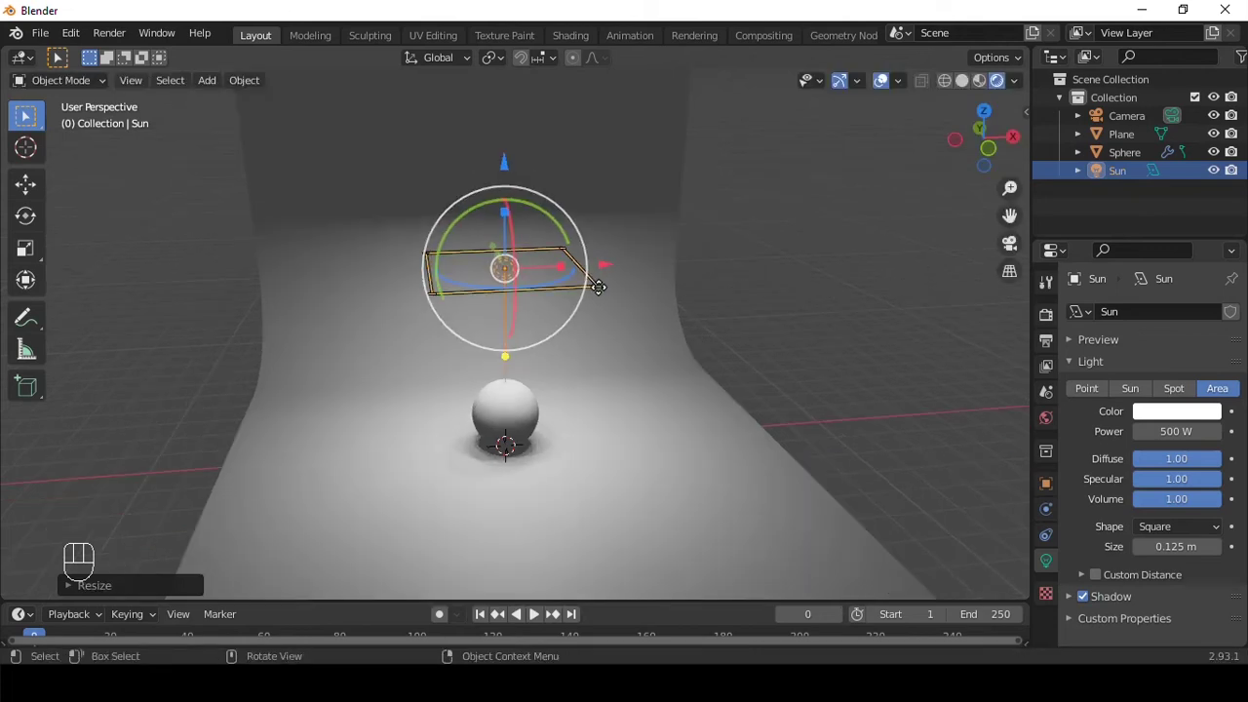
pyautogui.press('shift+d')
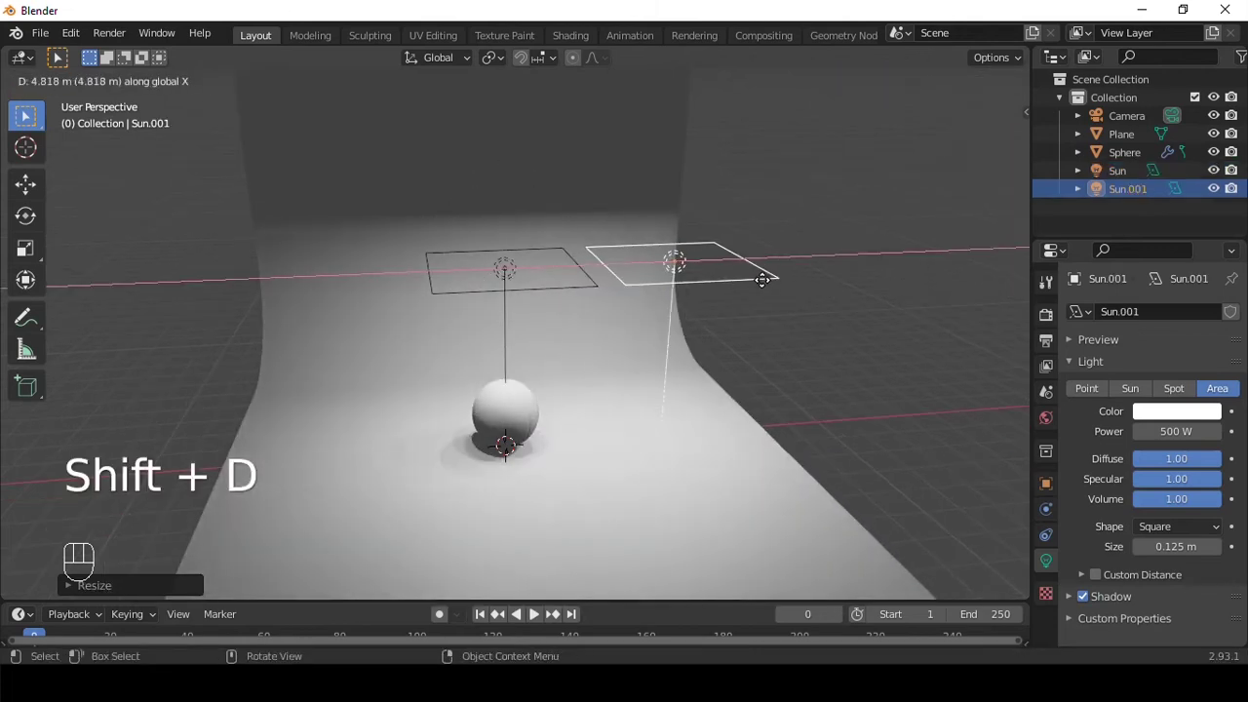
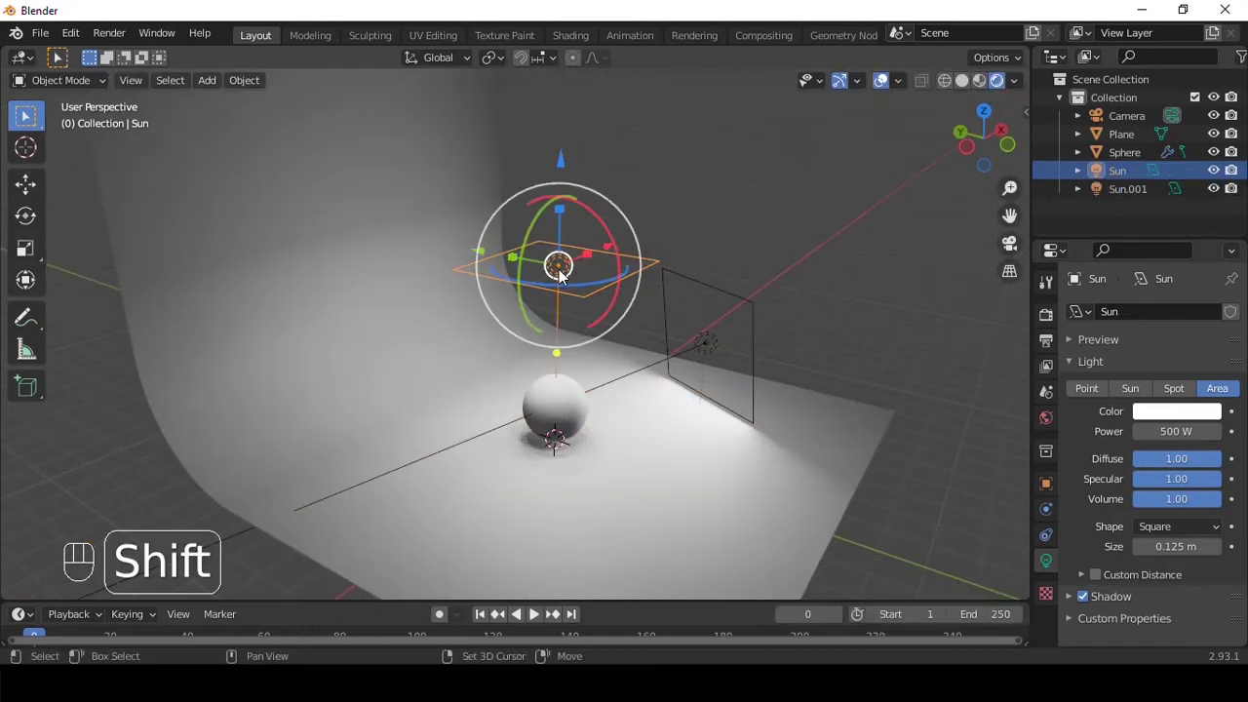
pyautogui.press('shift+d')
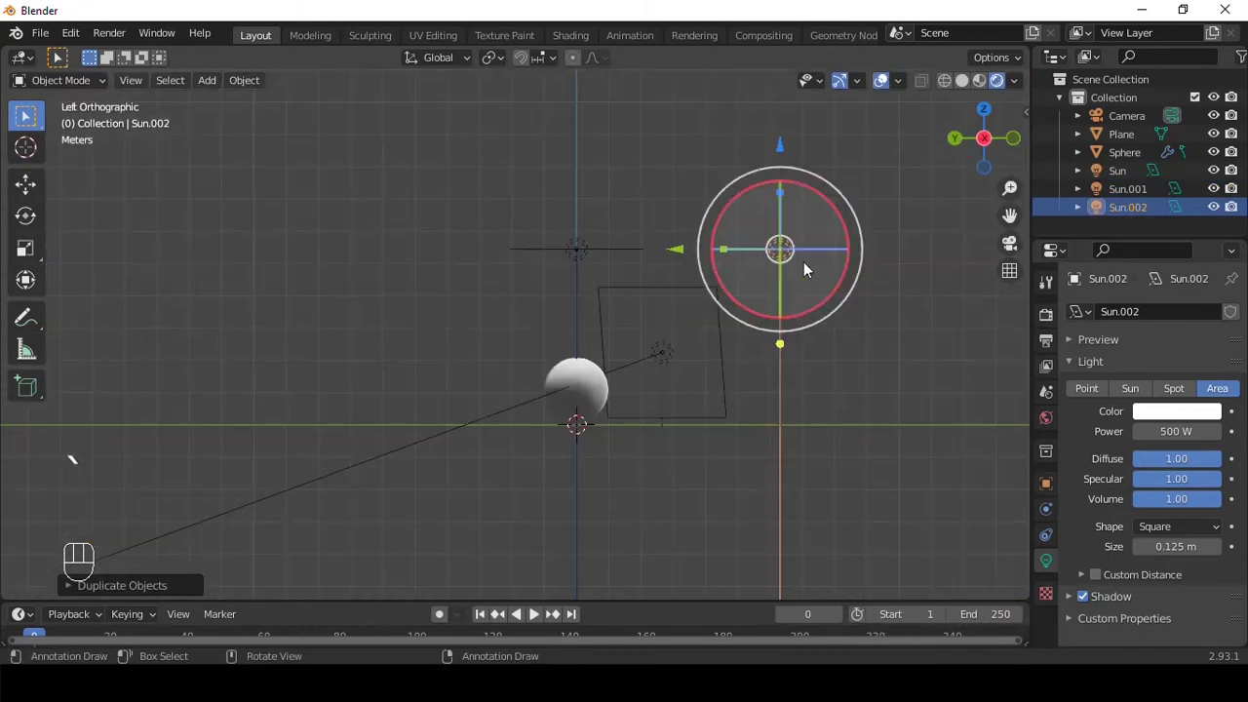
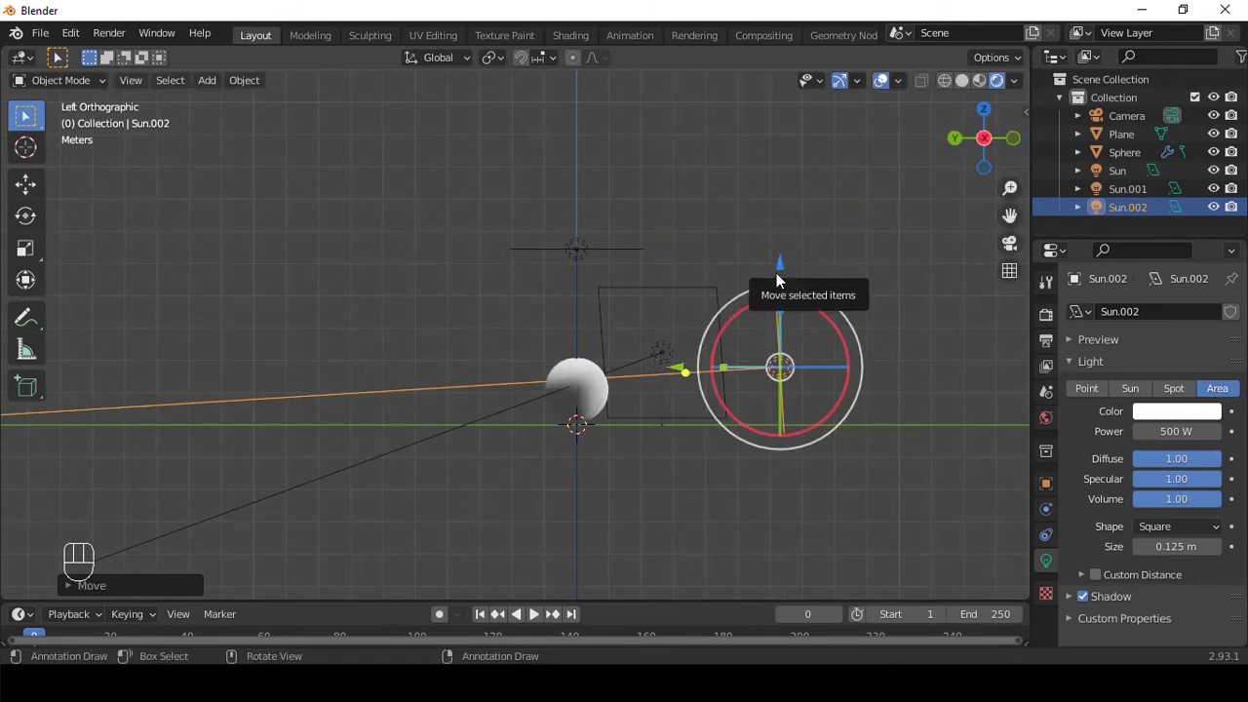
pyautogui.press('KP_0')
pyautogui.middleClick(556, 374)
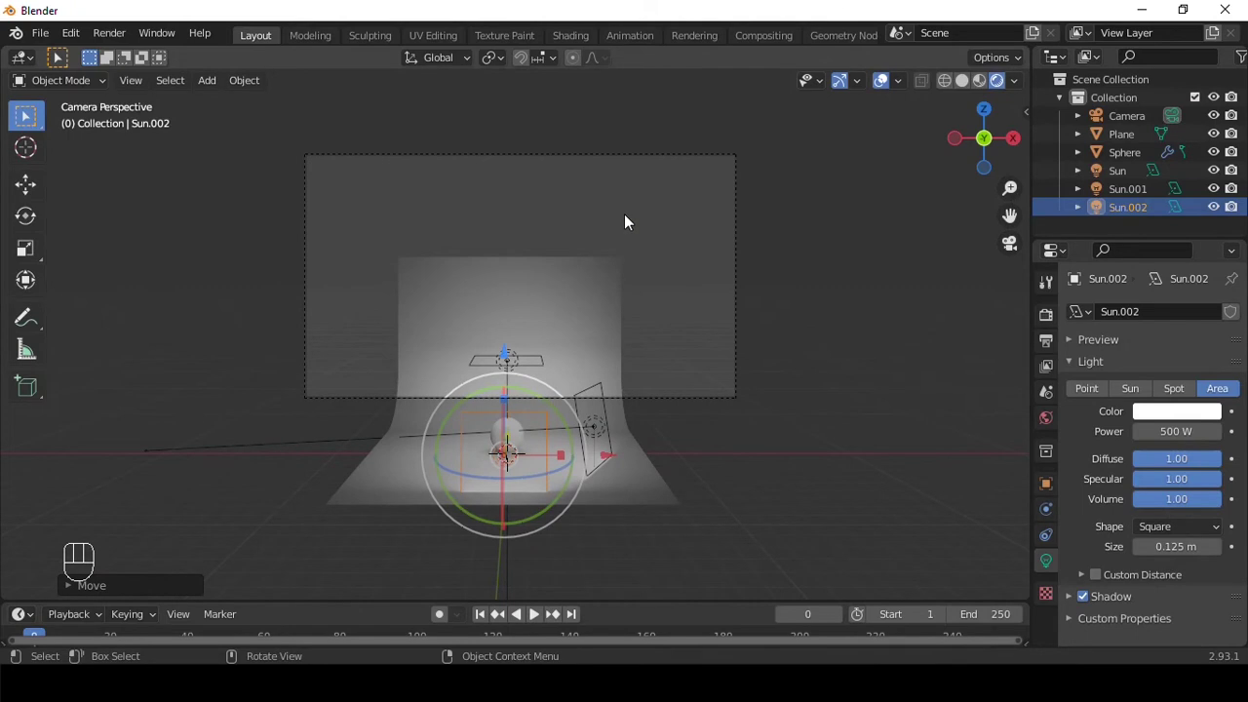
# Lock the camera to view, frame the ball, and rotate it so its seams face the camera.
pyautogui.press('q')
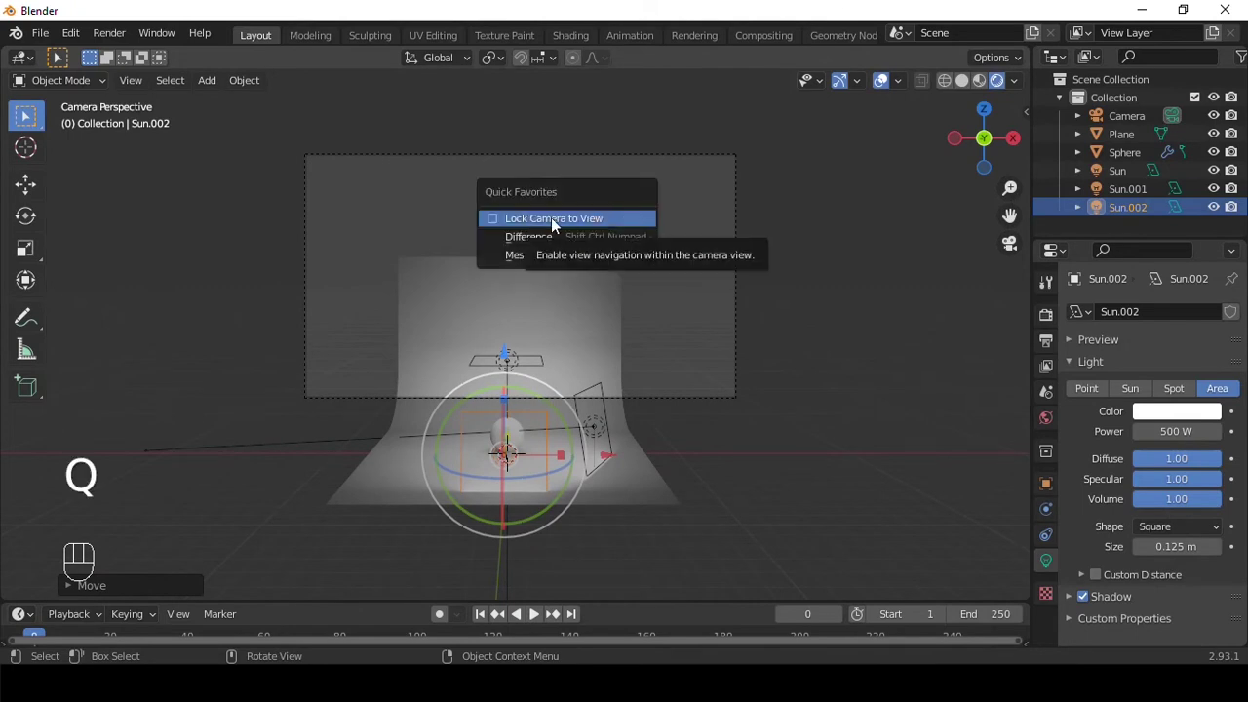
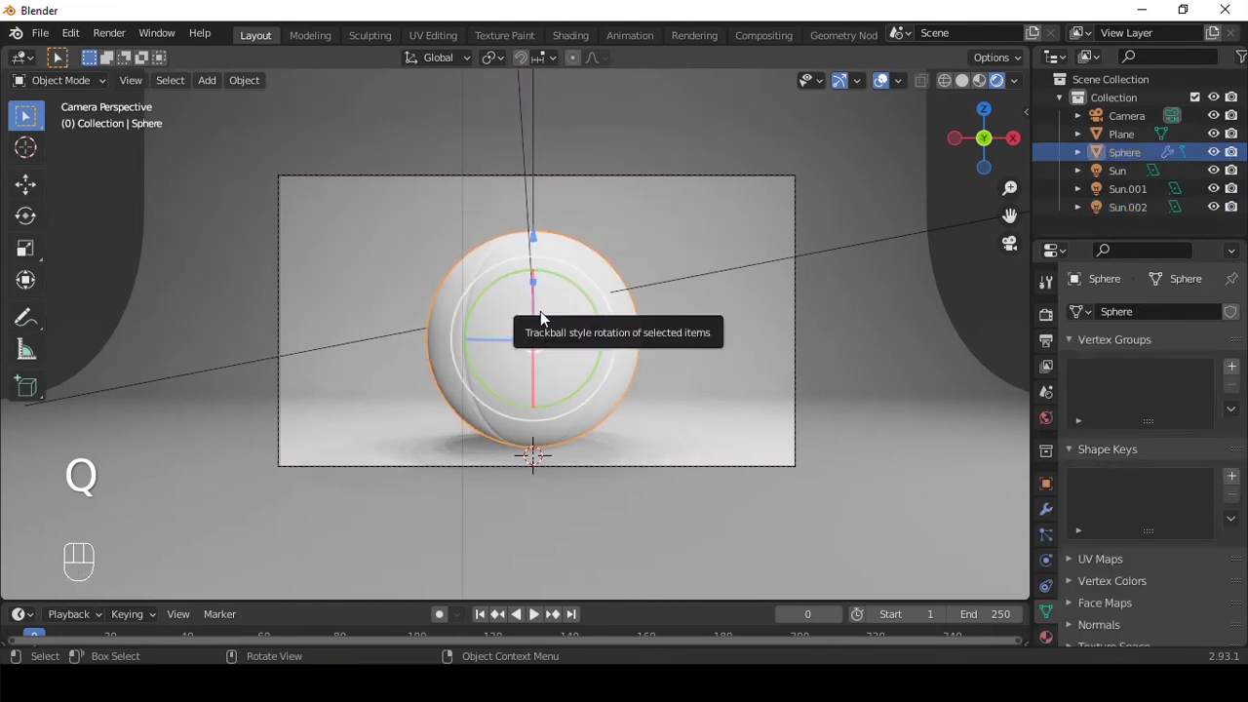
pyautogui.moveTo(539, 320); pyautogui.dragTo(544, 341)
pyautogui.press('ctrl+z')
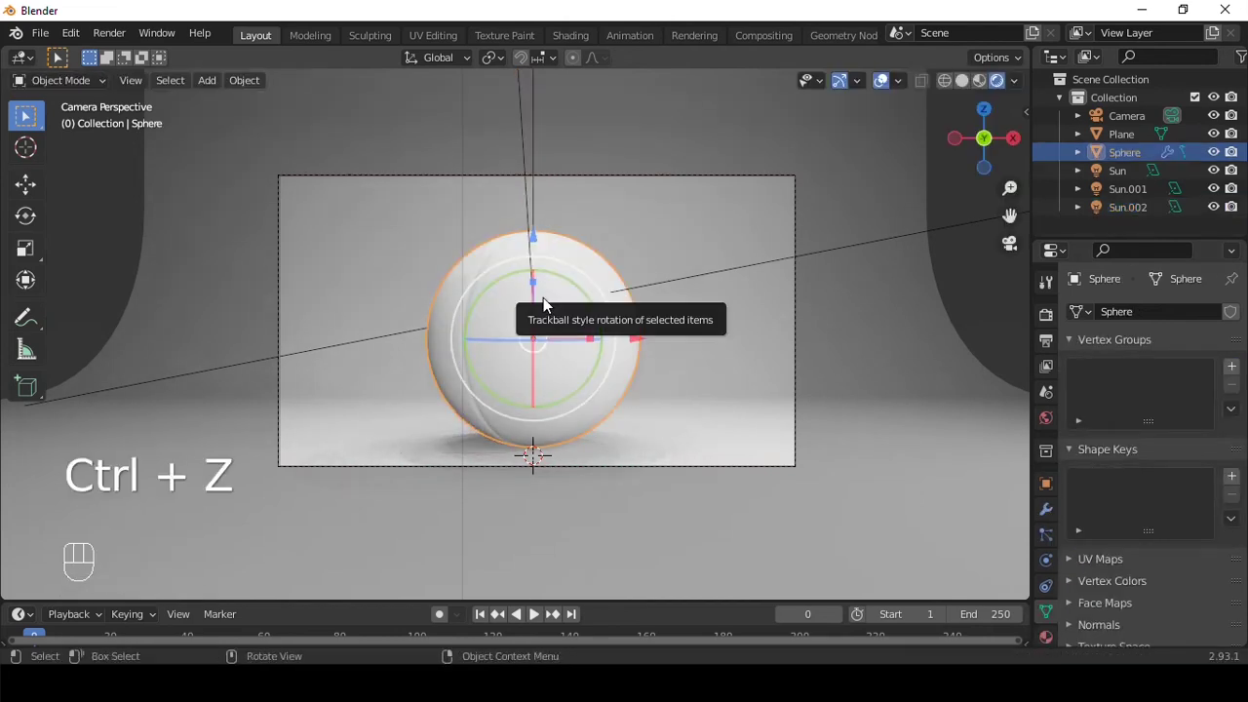
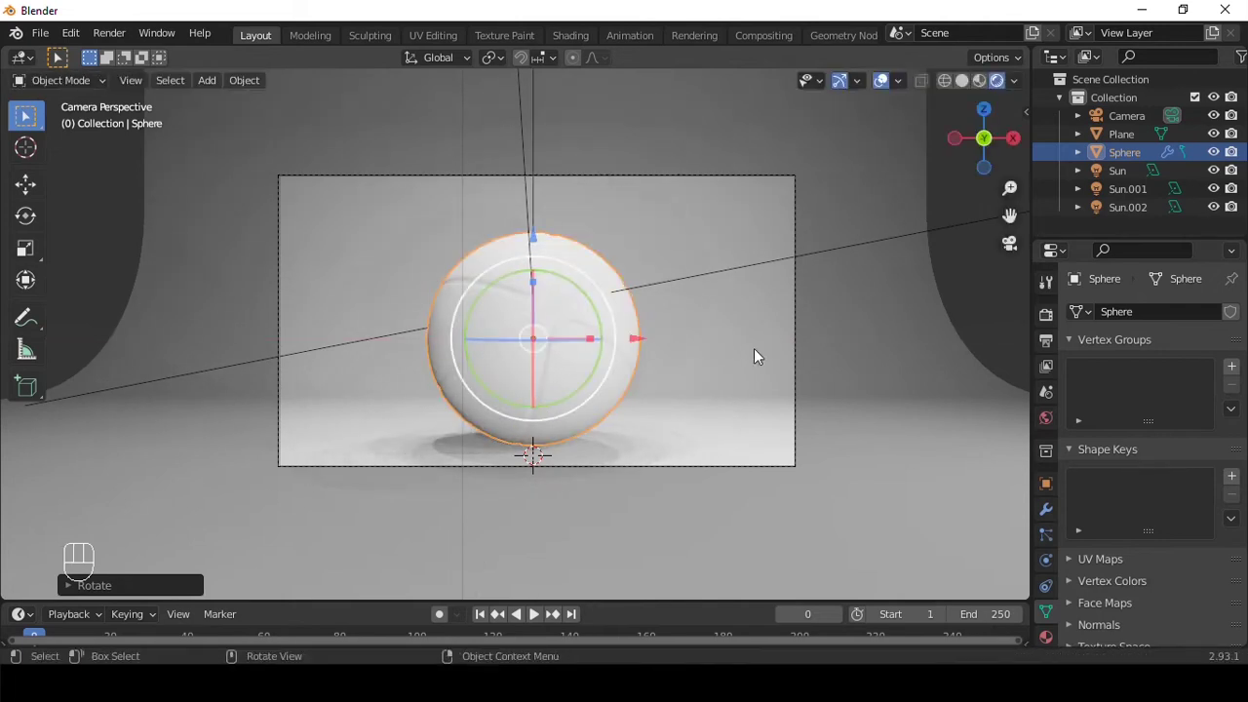
# Create an orange ball material with black seam material at roughness 0.816 and switch rendering to Cycles.
pyautogui.click(972, 281)
pyautogui.click(623, 347)
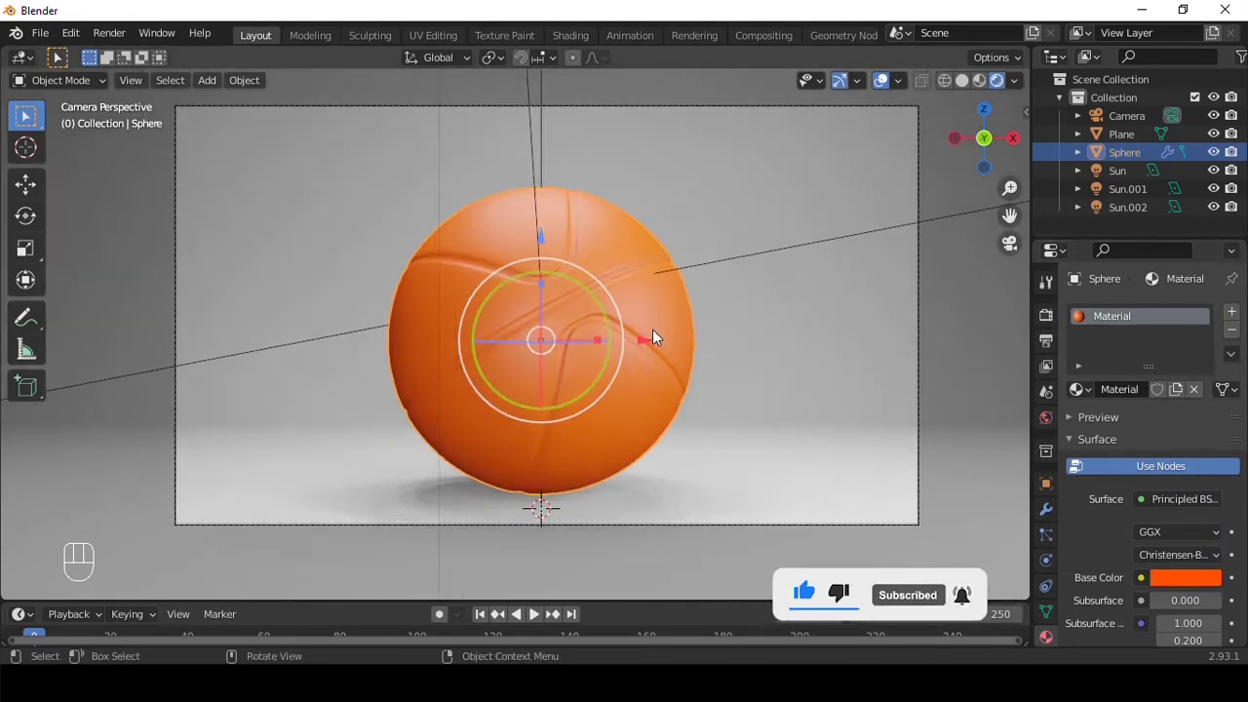
pyautogui.press('Tab')
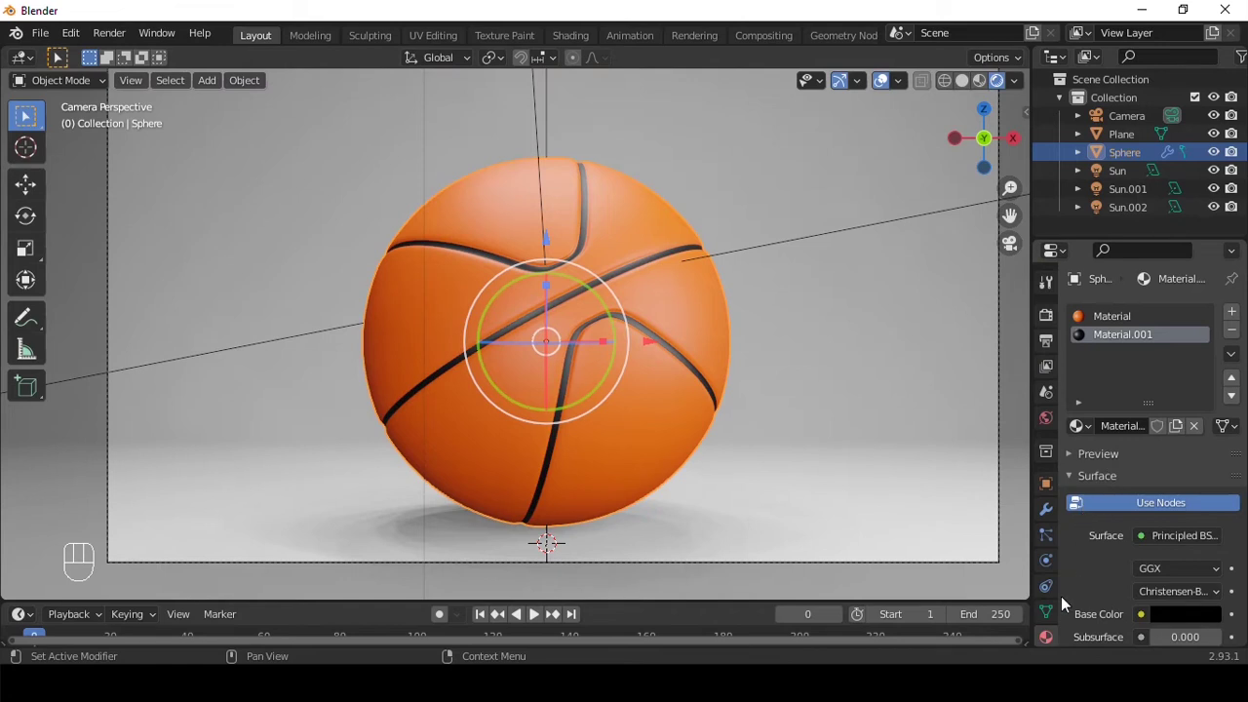
pyautogui.moveTo(1185, 600); pyautogui.dragTo(1006, 307)
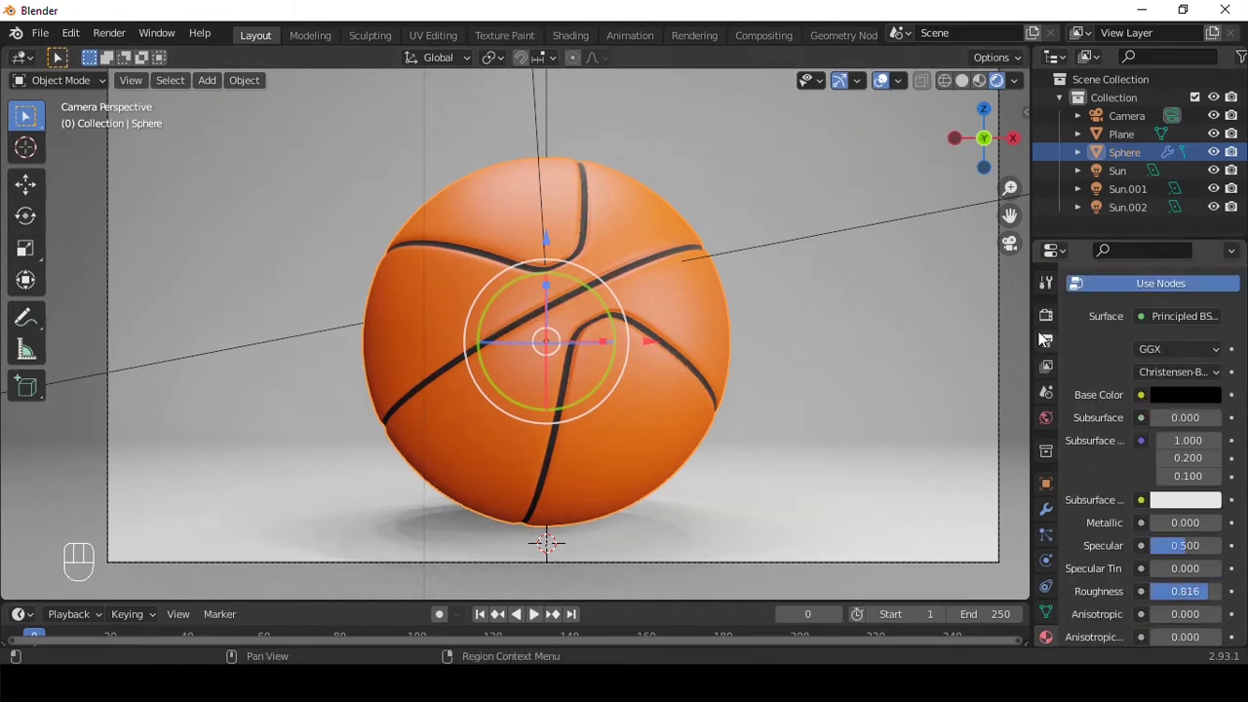
# Frame the full camera view, enable Adaptive Sampling in Render Properties and reveal the Film panel.
pyautogui.moveTo(1187, 321); pyautogui.dragTo(919, 374)
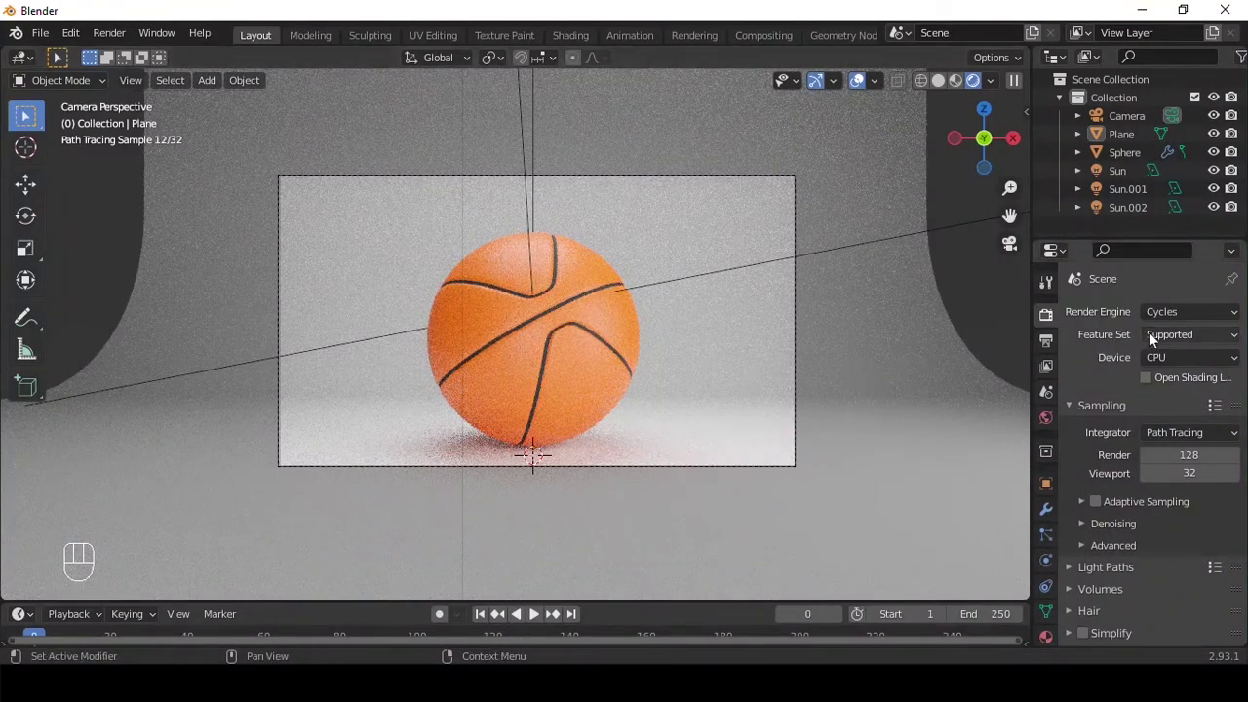
pyautogui.moveTo(1171, 363); pyautogui.dragTo(1138, 503)
pyautogui.click(1107, 489)
pyautogui.click(1085, 488)
pyautogui.moveTo(1086, 497); pyautogui.dragTo(1088, 526)
pyautogui.click(1082, 513)
pyautogui.moveTo(1208, 530); pyautogui.dragTo(1175, 573)
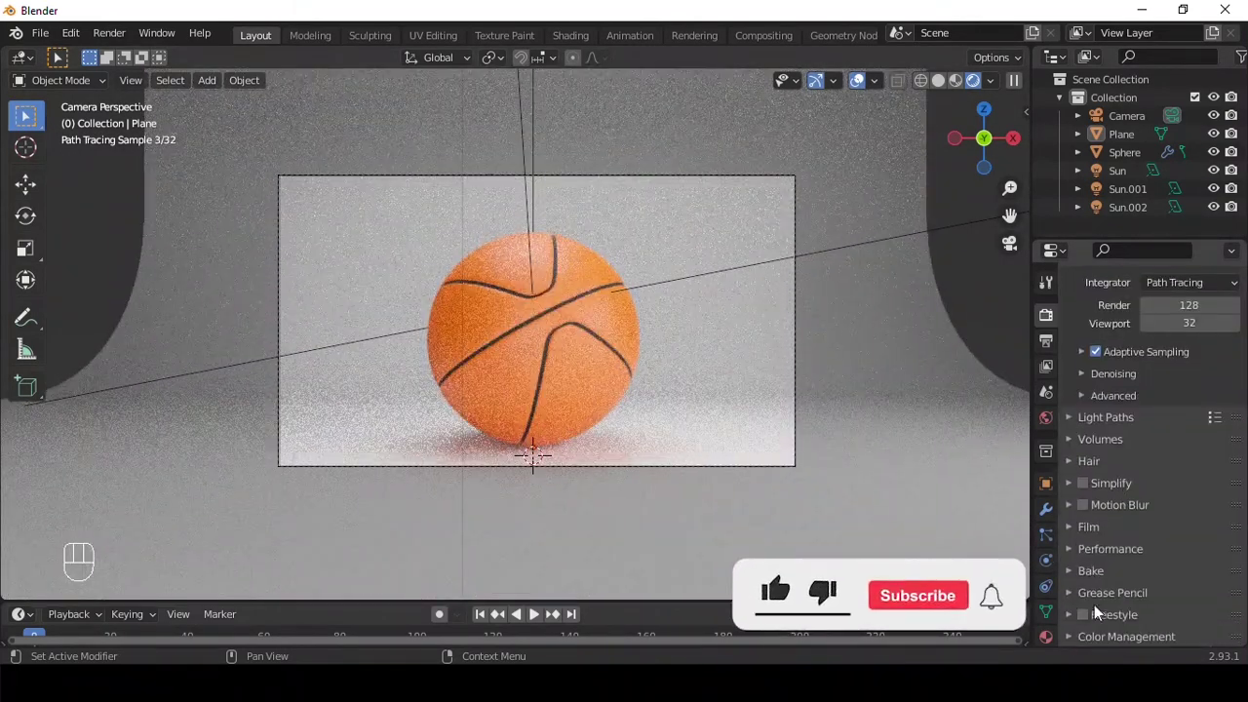